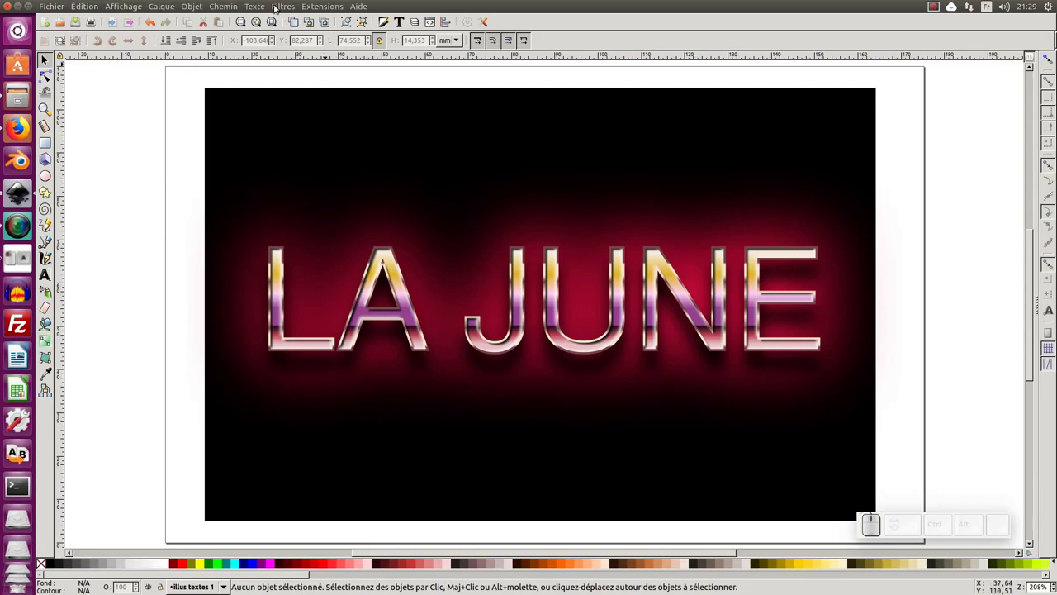
Create a new document and import the LA JUNE model image onto the page
{"action": "left_click", "coordinate": [280, 5]}
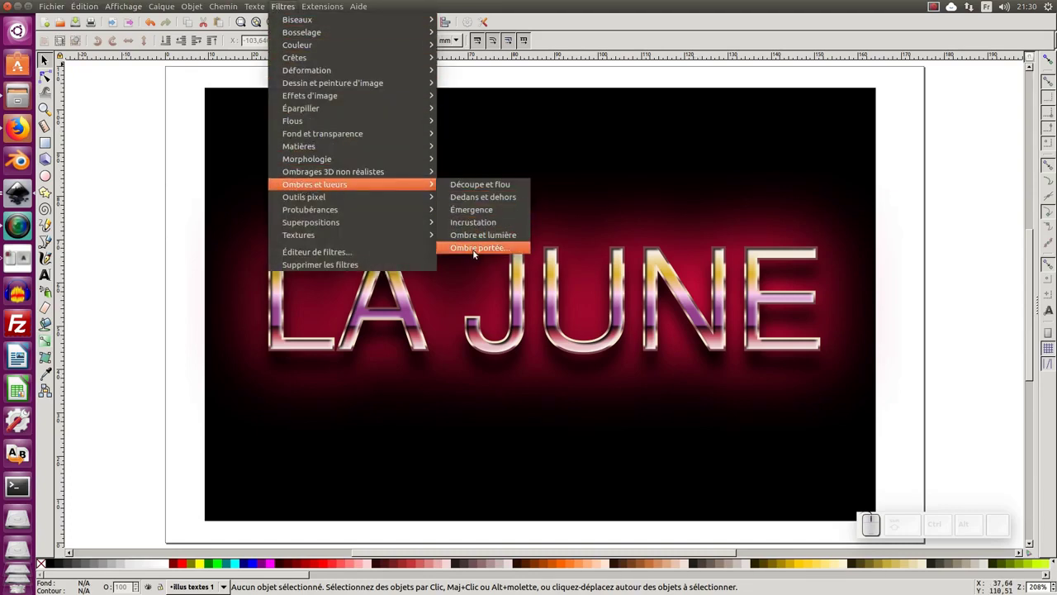
{"action": "left_click", "coordinate": [178, 252]}
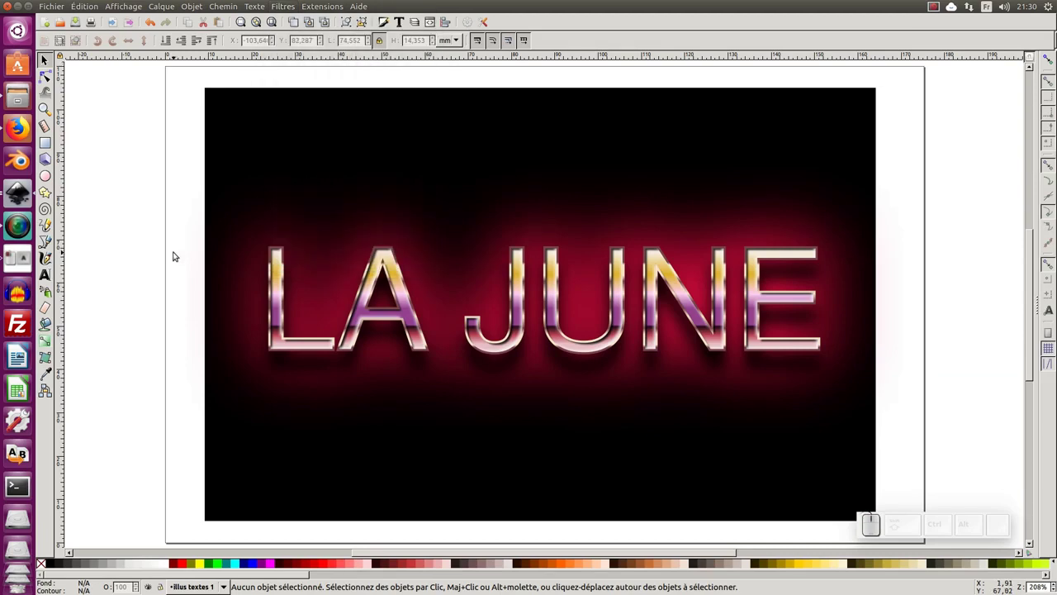
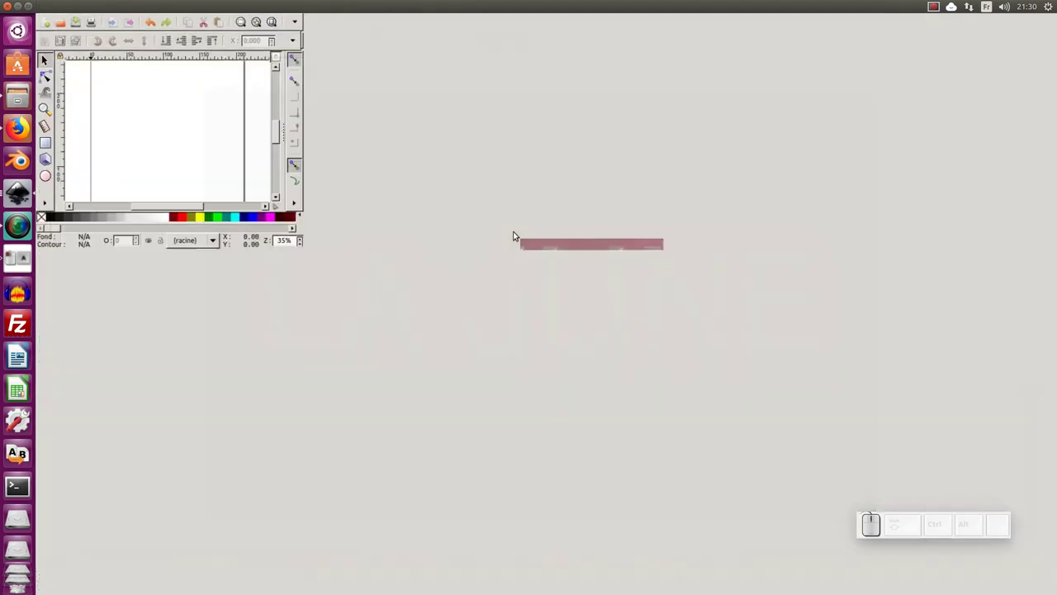
{"action": "left_click", "coordinate": [63, 8]}
{"action": "left_click", "coordinate": [80, 128]}
{"action": "left_click", "coordinate": [475, 270]}
{"action": "left_click", "coordinate": [750, 487]}
{"action": "left_click", "coordinate": [647, 372]}
{"action": "left_click_drag", "start_coordinate": [622, 371], "coordinate": [494, 202]}
{"action": "key", "text": "ctrl+shift+l"}
Rename the layer holding the image to 'Modele'
{"action": "left_click", "coordinate": [908, 75]}
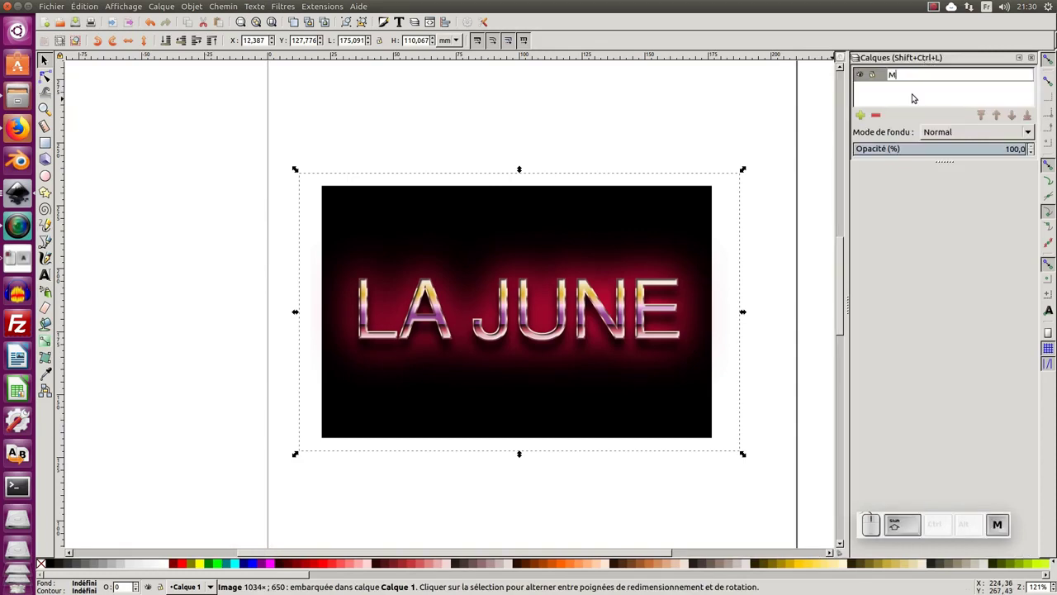
{"action": "key", "text": "BackSpace"}
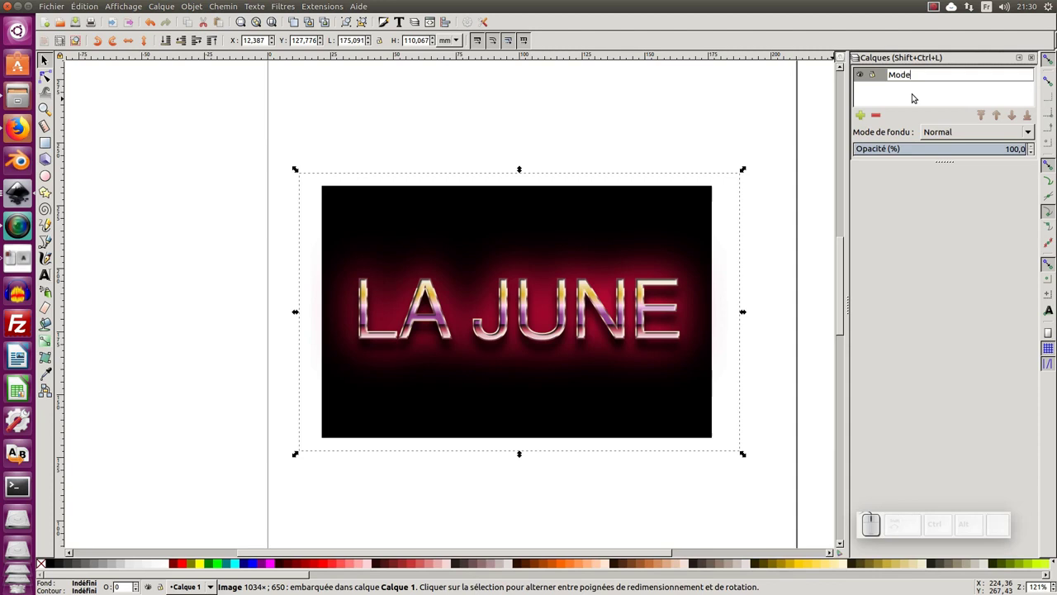
{"action": "key", "text": "Return"}
Add a new layer named 'Texte effet 3' above Modele
{"action": "left_click", "coordinate": [874, 79]}
{"action": "left_click", "coordinate": [864, 126]}
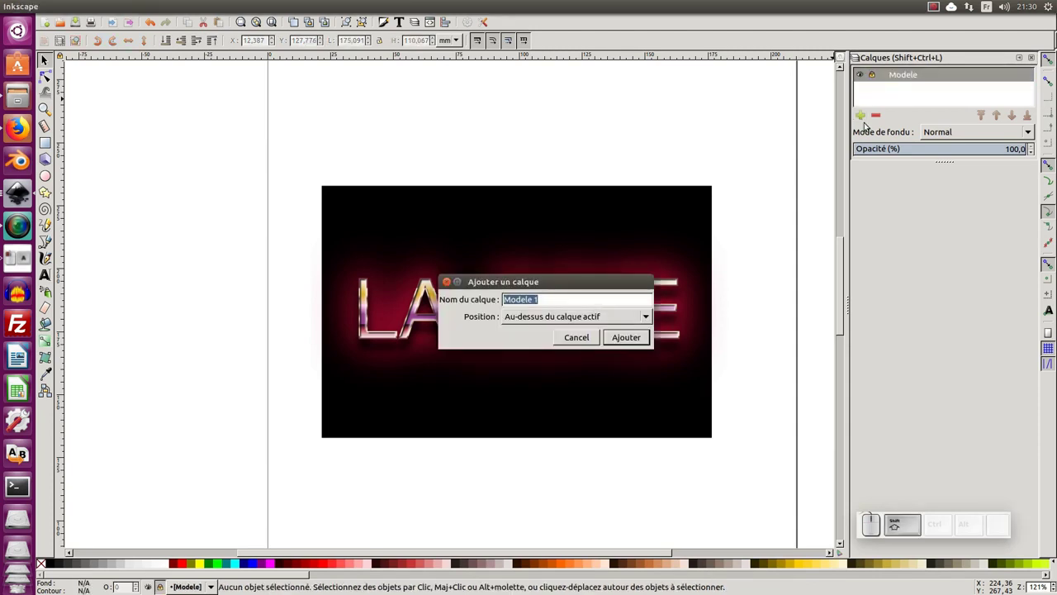
{"action": "key", "text": "shift+space"}
{"action": "key", "text": "shift+e"}
{"action": "key", "text": "shift+t"}
{"action": "key", "text": "shift+space"}
{"action": "key", "text": "KP_3"}
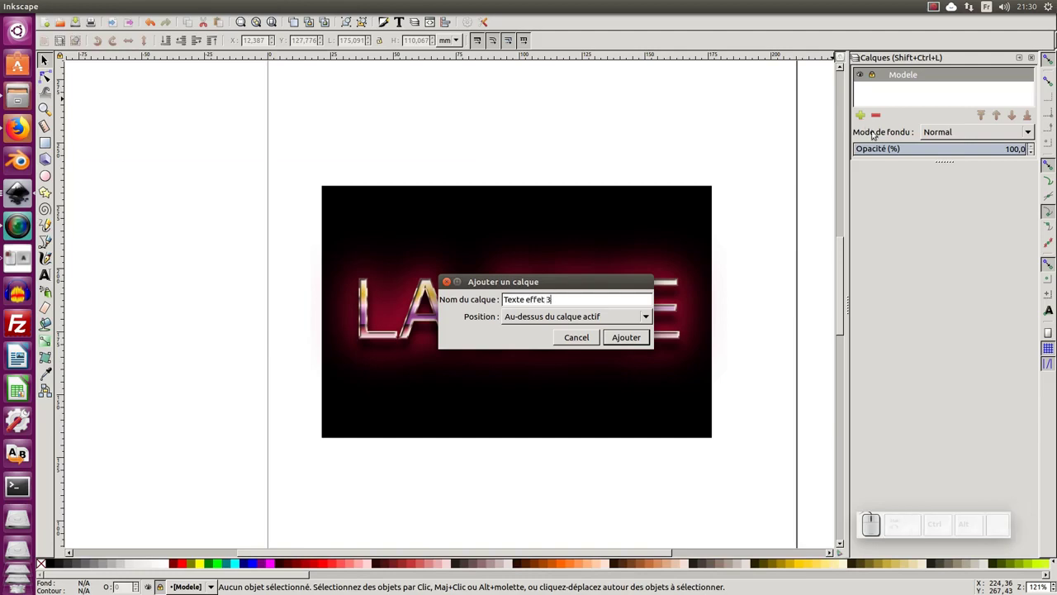
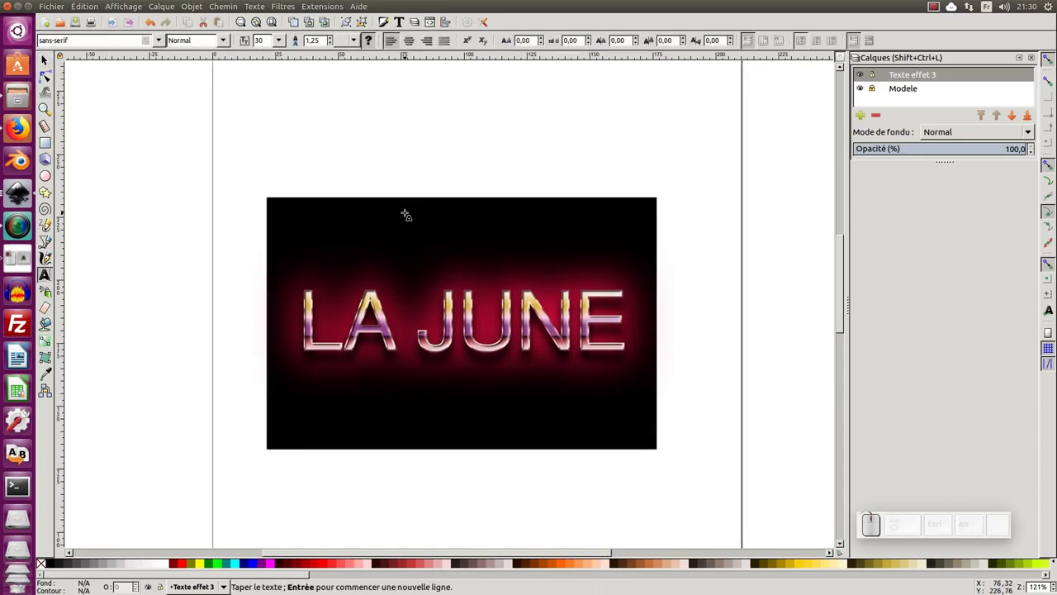
Write the text 'Monnaie libre' and bring up its fill and stroke settings for the red clone
{"action": "key", "text": "shift+space"}
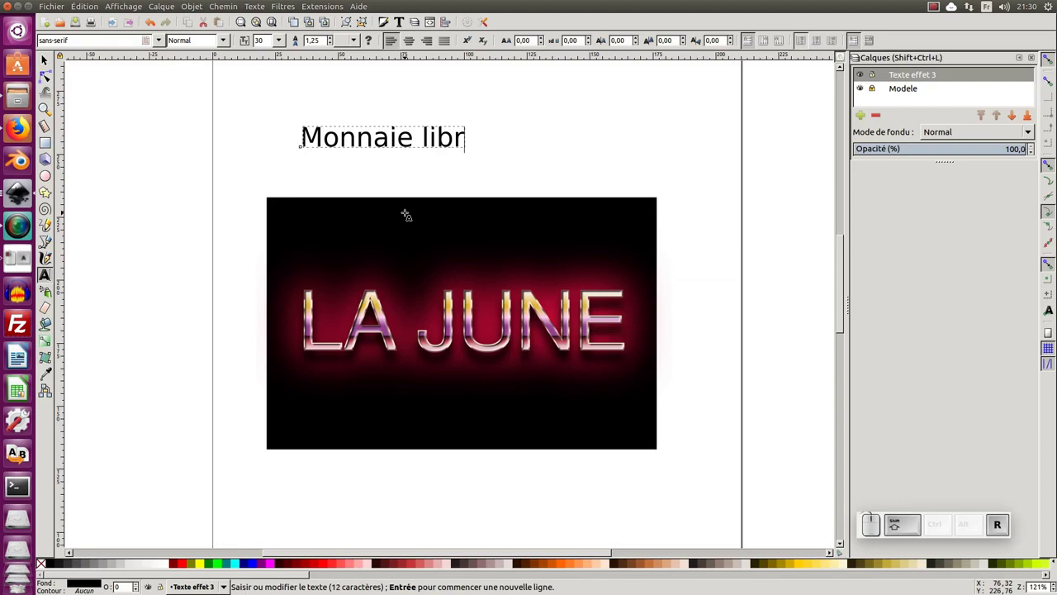
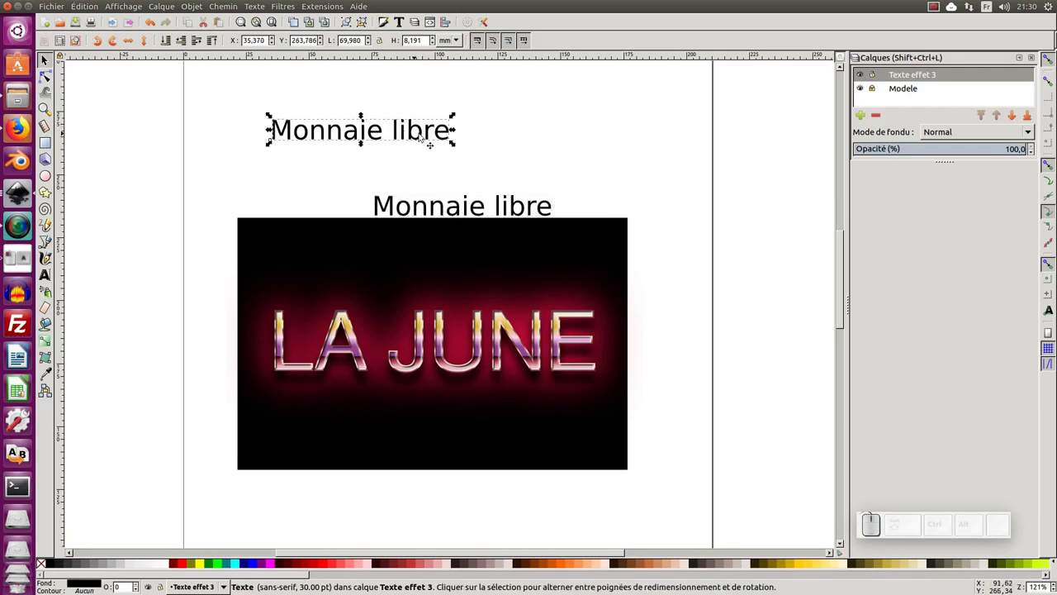
{"action": "left_click", "coordinate": [389, 29]}
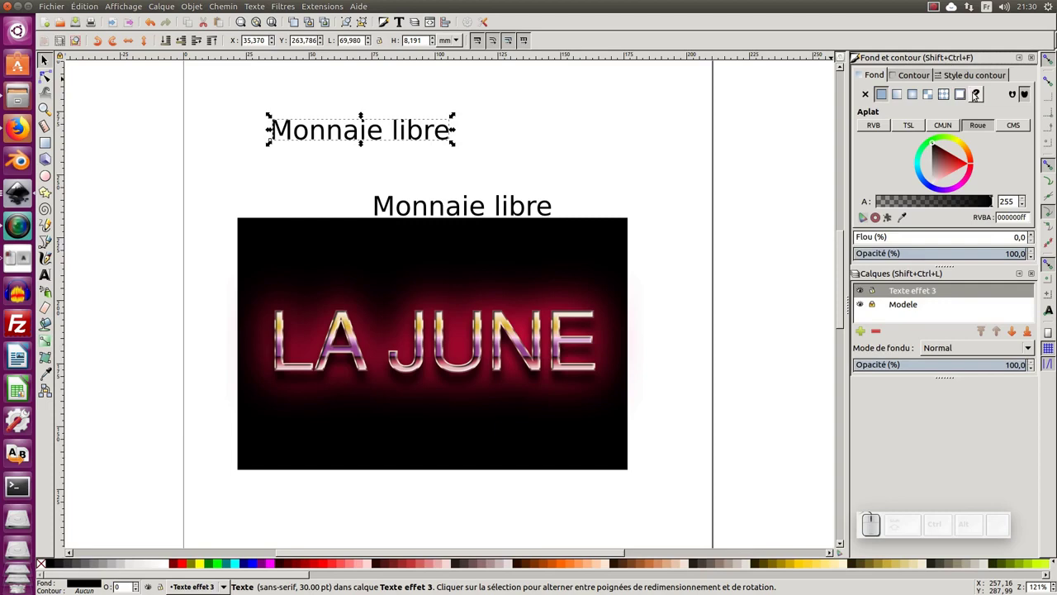
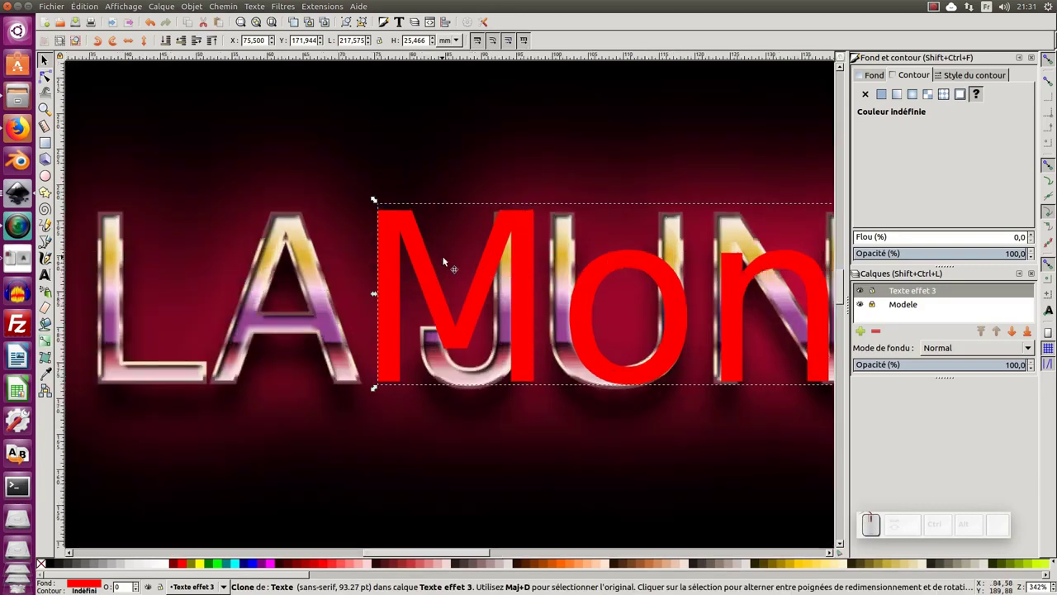
Sample the gold, purple and pink gradient stop colours from the model letters with the dropper
{"action": "key", "text": "F8"}
{"action": "key", "text": "F7"}
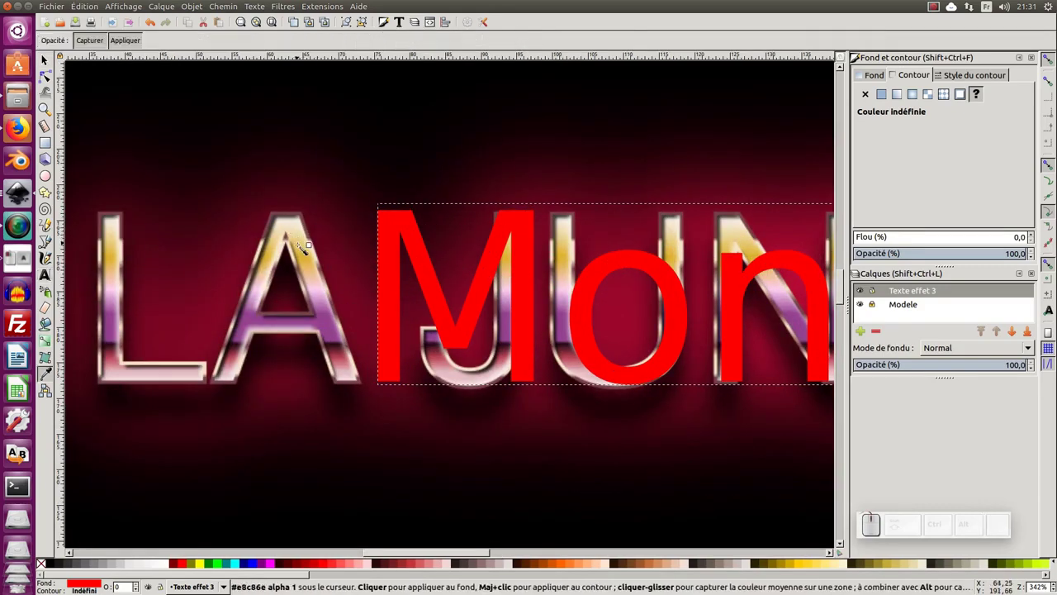
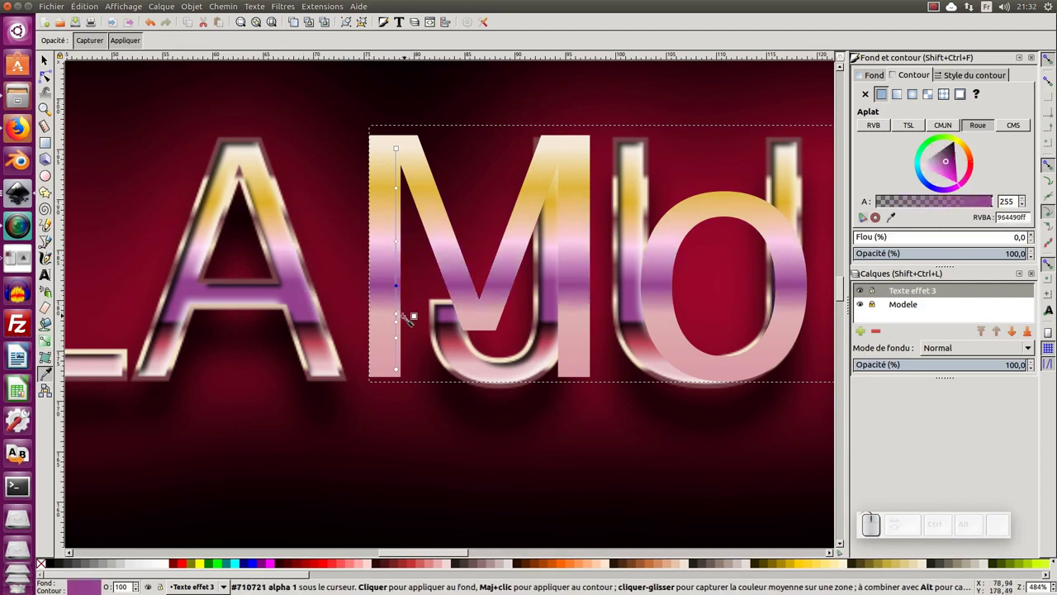
{"action": "left_click", "coordinate": [405, 319]}
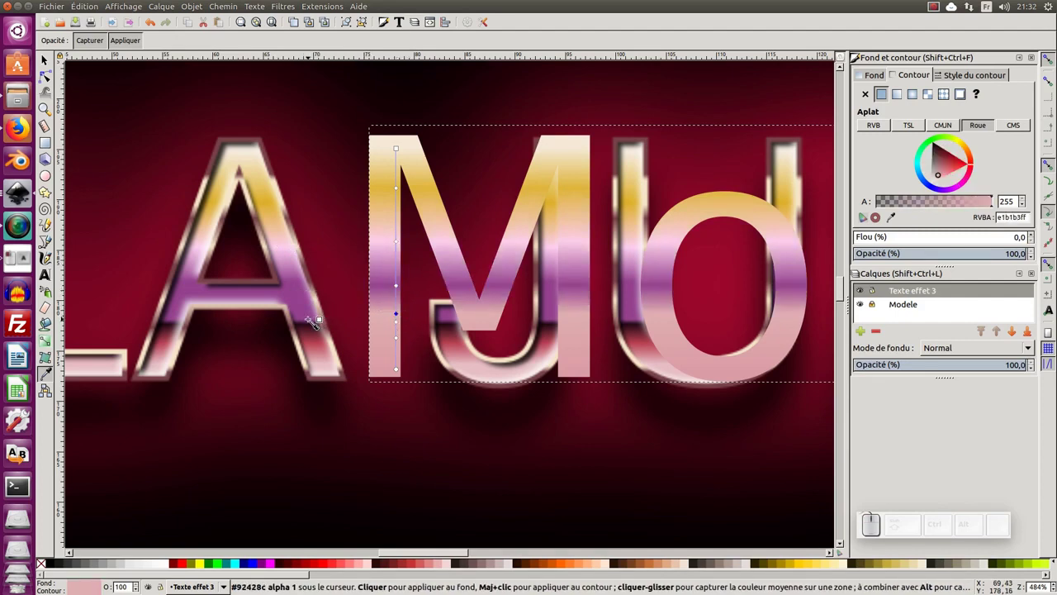
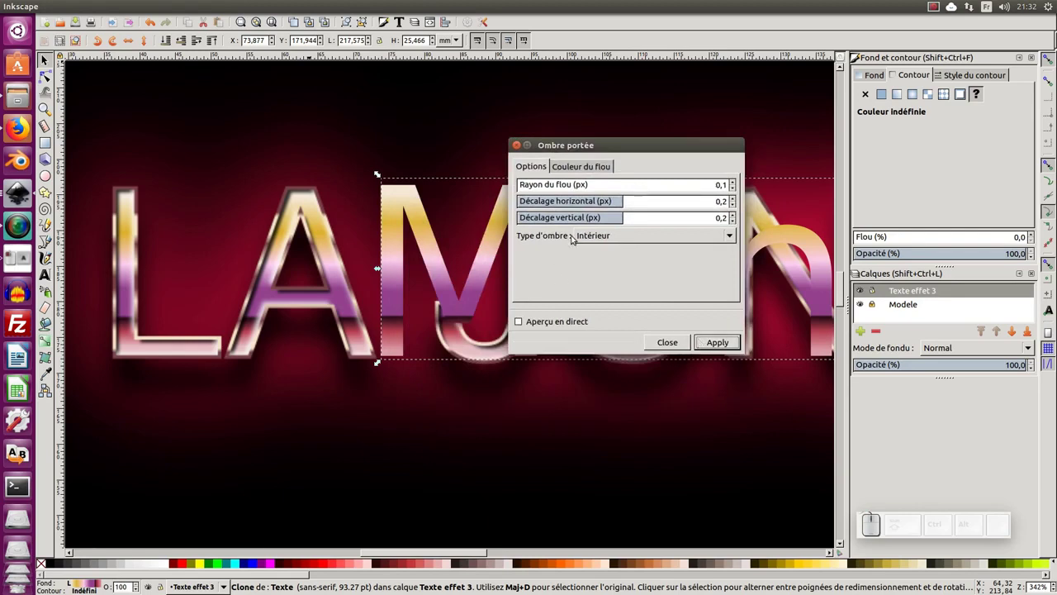
Preview the drop shadow live and lower its shadow colour opacity to 200
{"action": "left_click", "coordinate": [527, 330]}
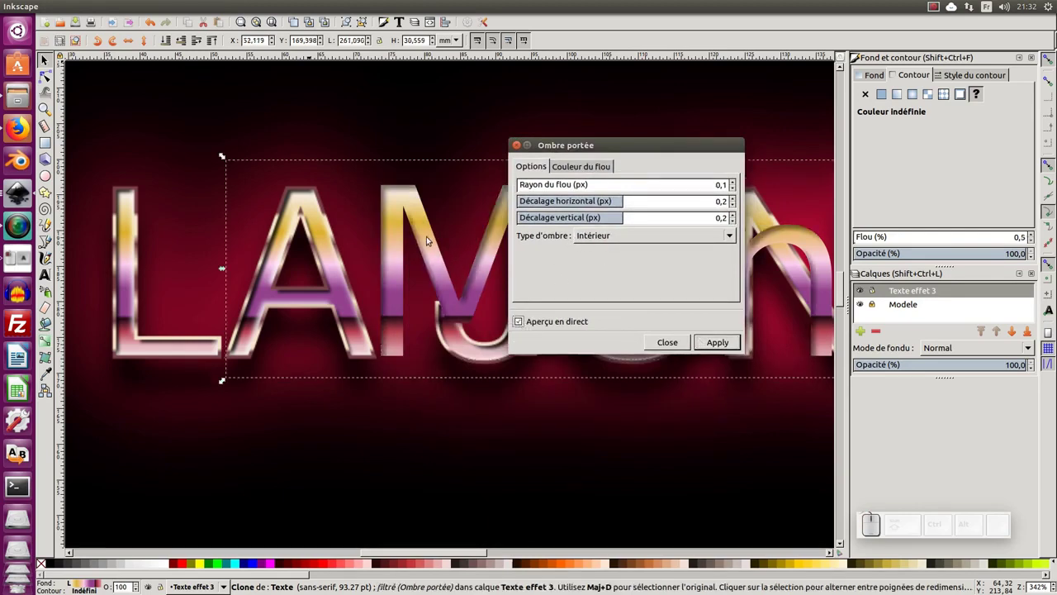
{"action": "middle_click", "coordinate": [399, 210]}
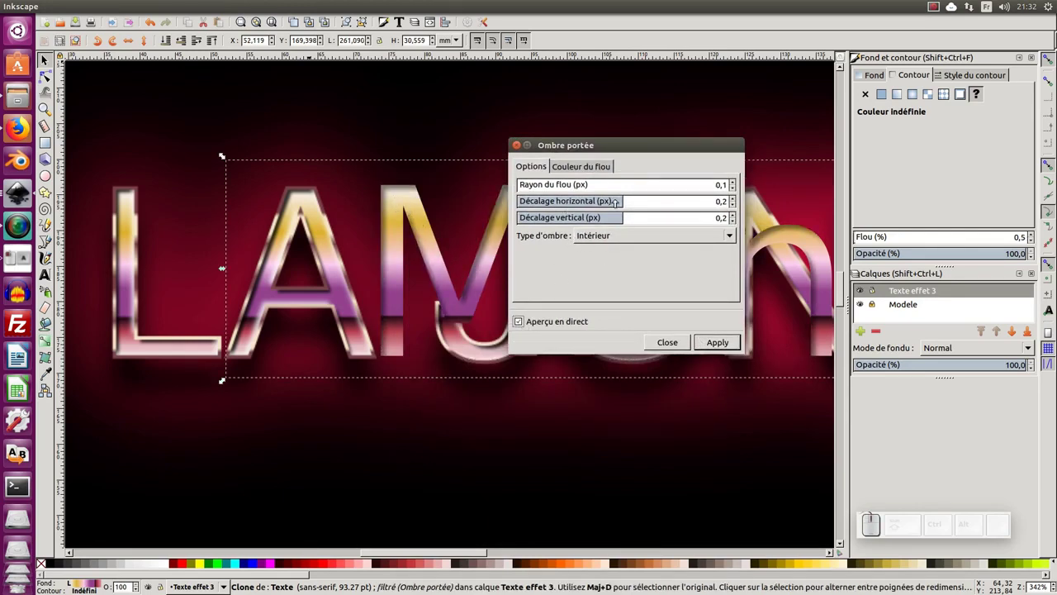
{"action": "left_click", "coordinate": [584, 167]}
{"action": "left_click_drag", "start_coordinate": [625, 268], "coordinate": [741, 275]}
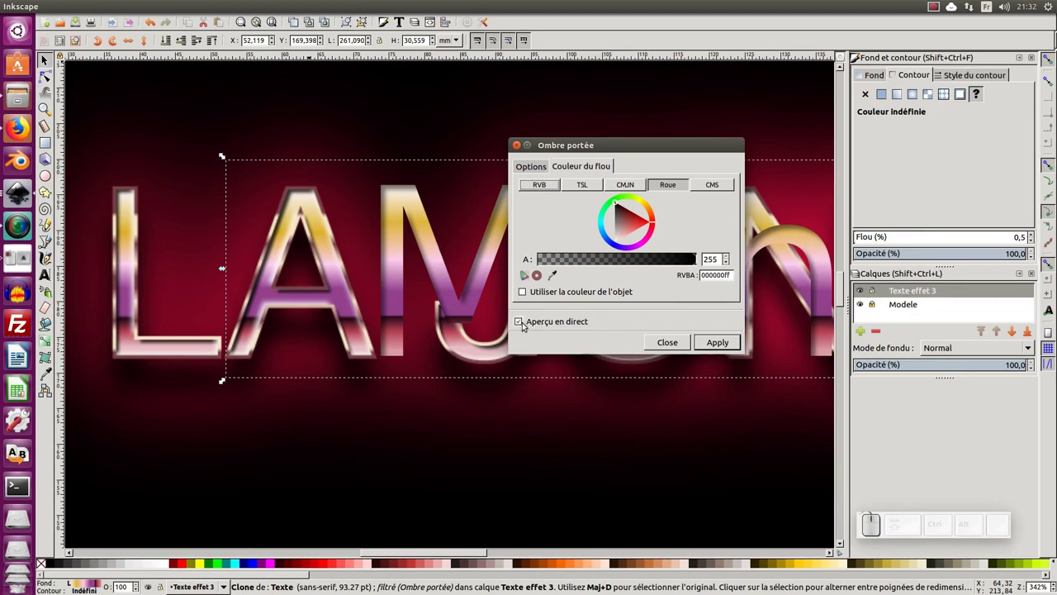
{"action": "left_click", "coordinate": [523, 322]}
{"action": "left_click", "coordinate": [524, 321]}
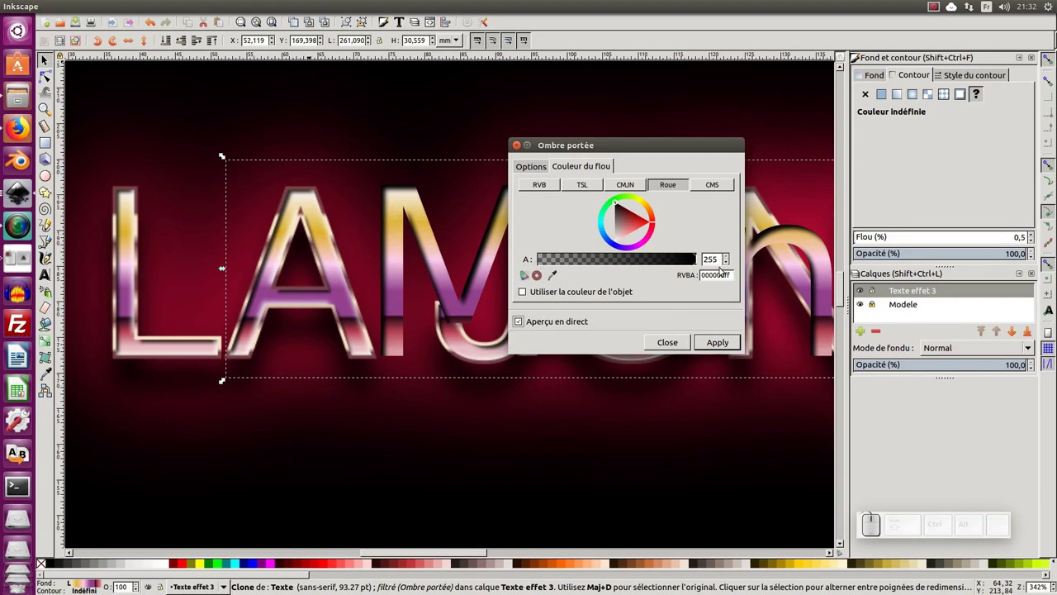
{"action": "left_click_drag", "start_coordinate": [694, 266], "coordinate": [569, 328]}
{"action": "left_click", "coordinate": [524, 322]}
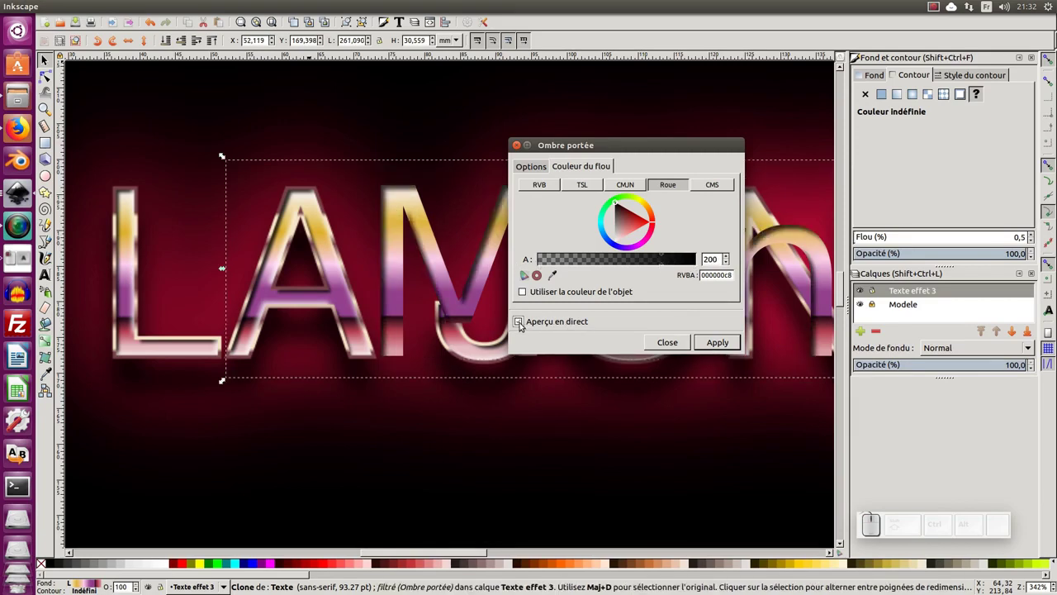
{"action": "left_click", "coordinate": [534, 170]}
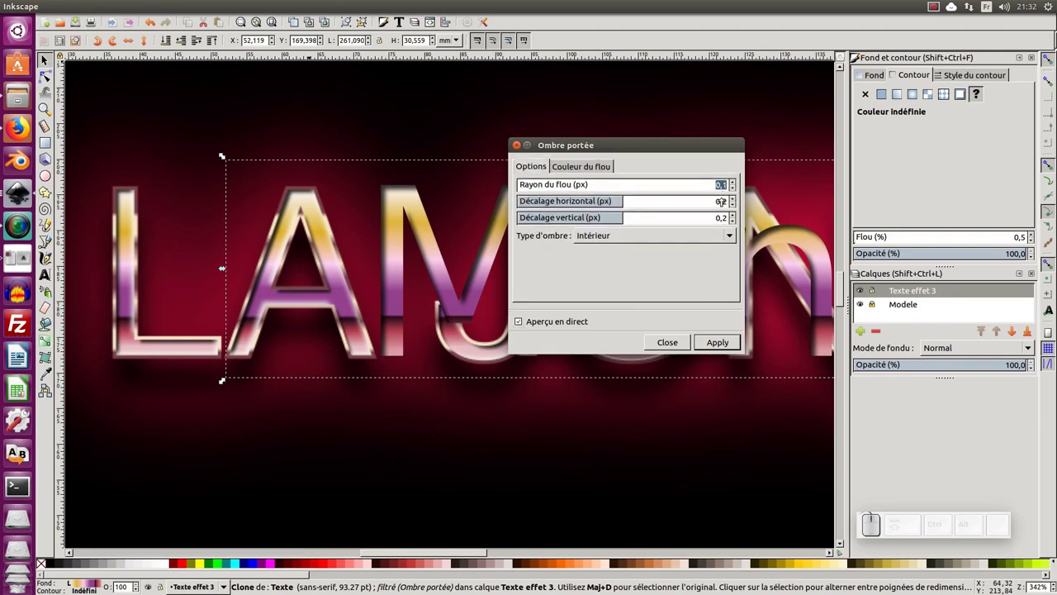
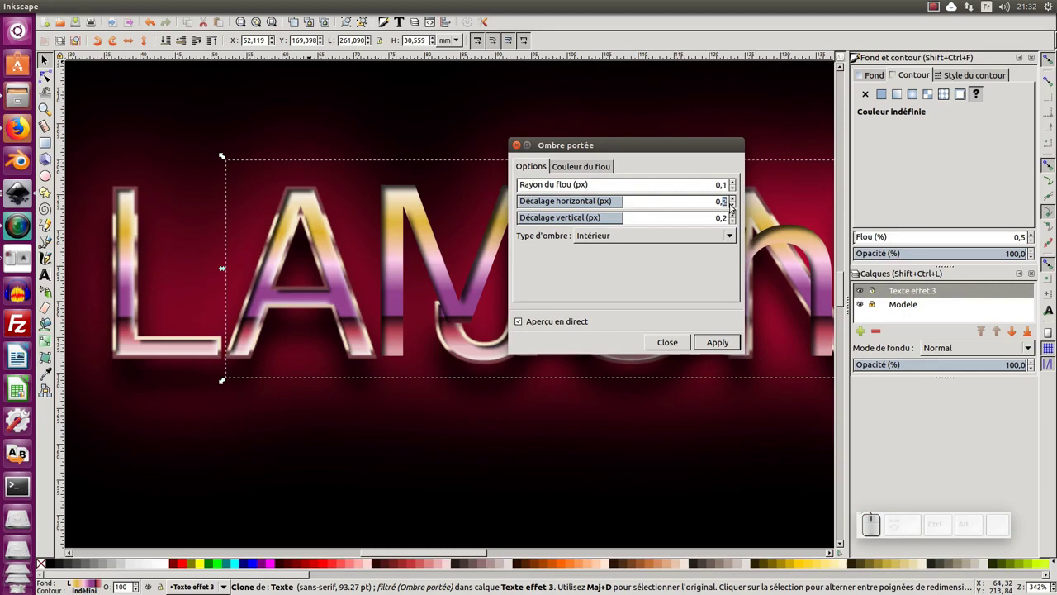
Set the shadow's horizontal and vertical offsets to slight 0.1 values
{"action": "key", "text": "KP_1"}
{"action": "key", "text": "Tab"}
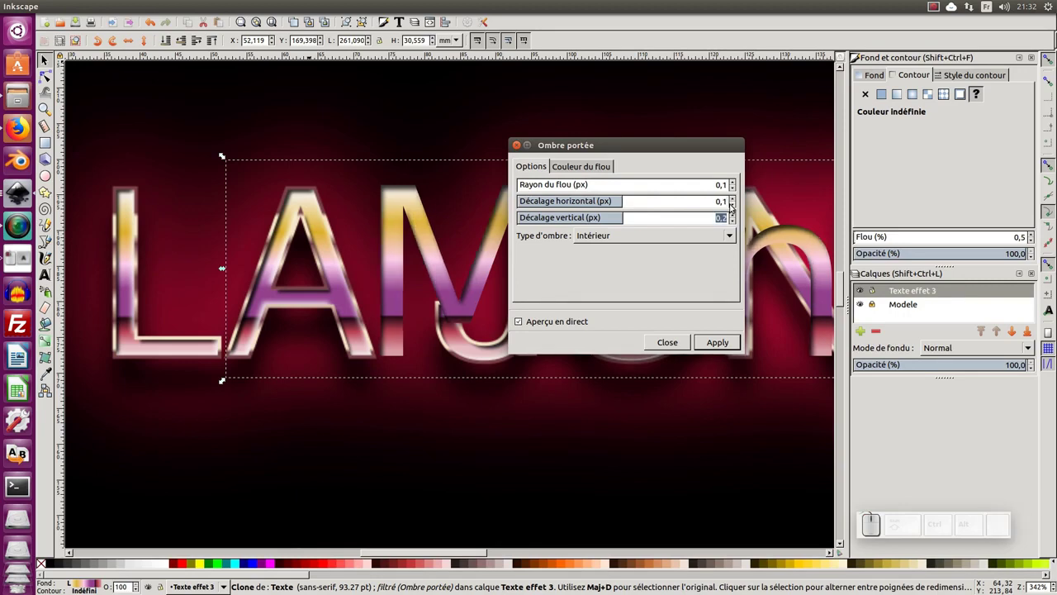
{"action": "key", "text": "Right"}
{"action": "key", "text": "BackSpace"}
{"action": "key", "text": "KP_1"}
{"action": "key", "text": "Tab"}
{"action": "left_click", "coordinate": [537, 330]}
{"action": "left_click", "coordinate": [538, 322]}
{"action": "left_click", "coordinate": [525, 321]}
{"action": "left_click", "coordinate": [524, 321]}
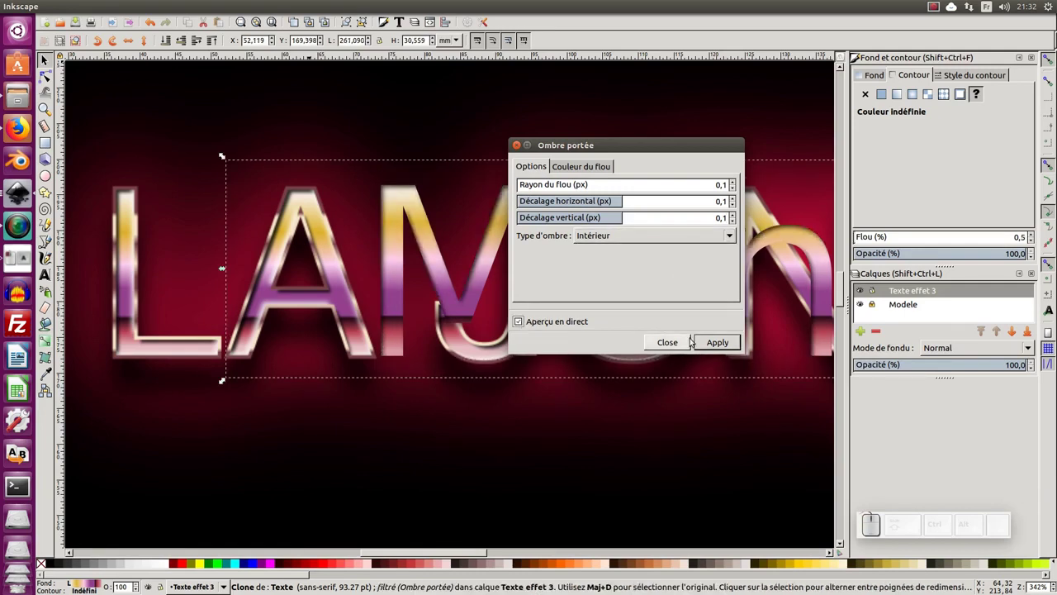
Apply the shadow as an inner type to the clone, close the dialog and duplicate the clone
{"action": "left_click", "coordinate": [725, 348]}
{"action": "left_click", "coordinate": [666, 146]}
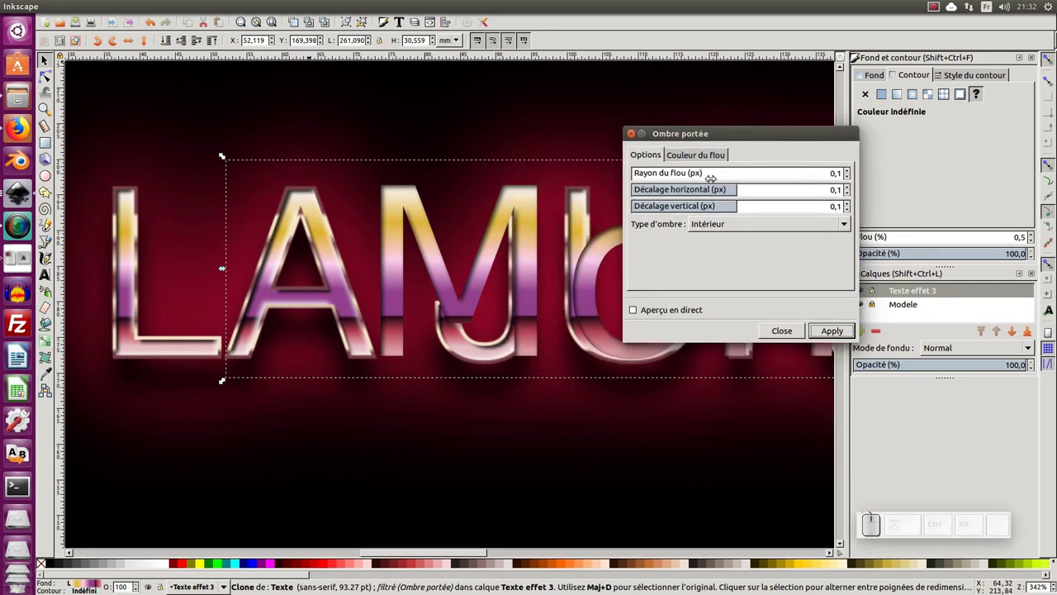
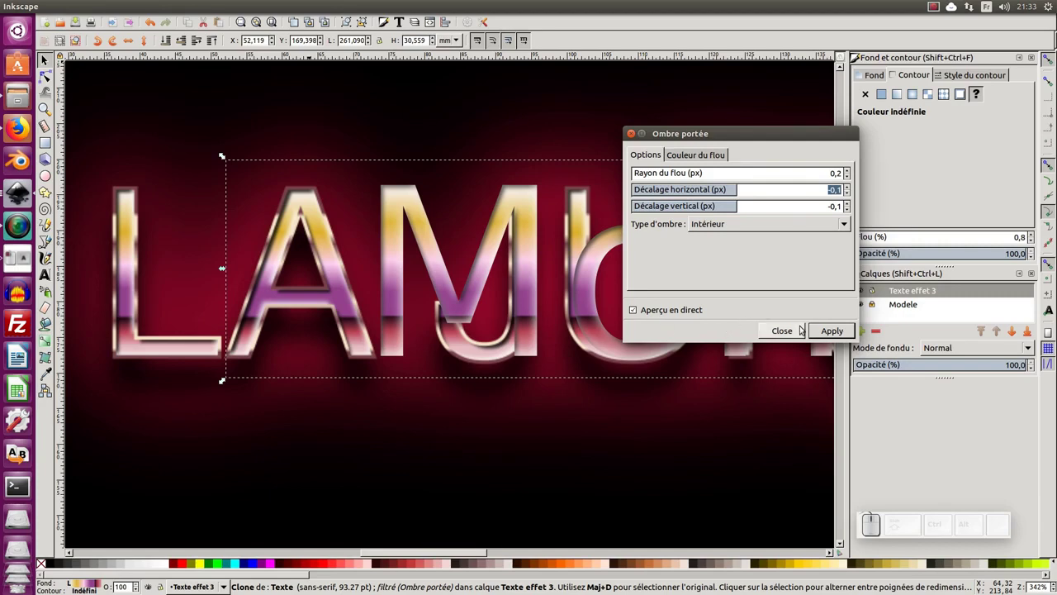
{"action": "left_click", "coordinate": [829, 335]}
{"action": "left_click", "coordinate": [636, 141]}
{"action": "left_click", "coordinate": [483, 180]}
{"action": "left_click_drag", "start_coordinate": [474, 228], "coordinate": [516, 218]}
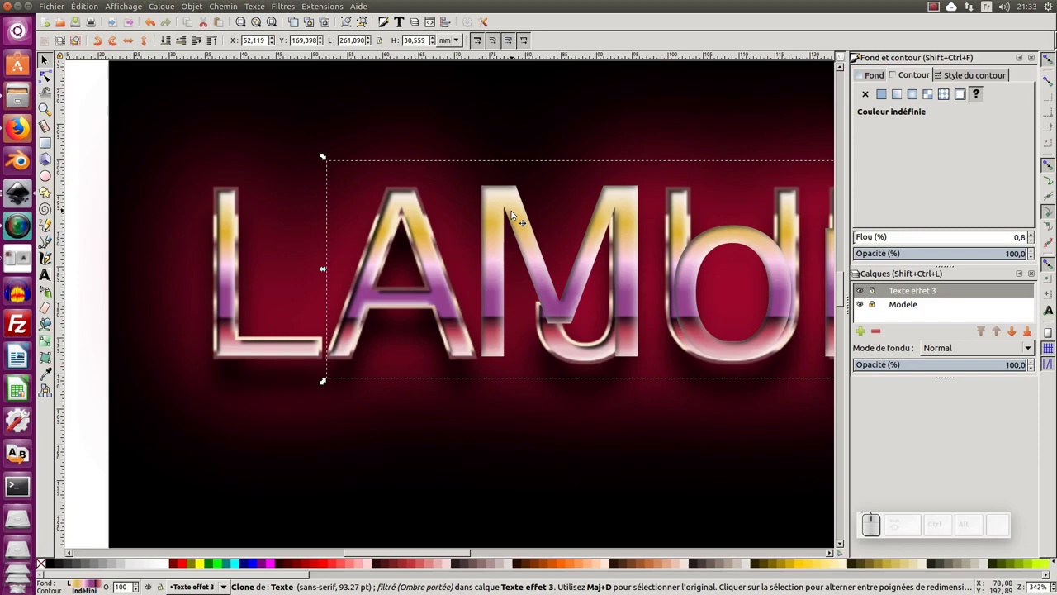
{"action": "key", "text": "ctrl+d"}
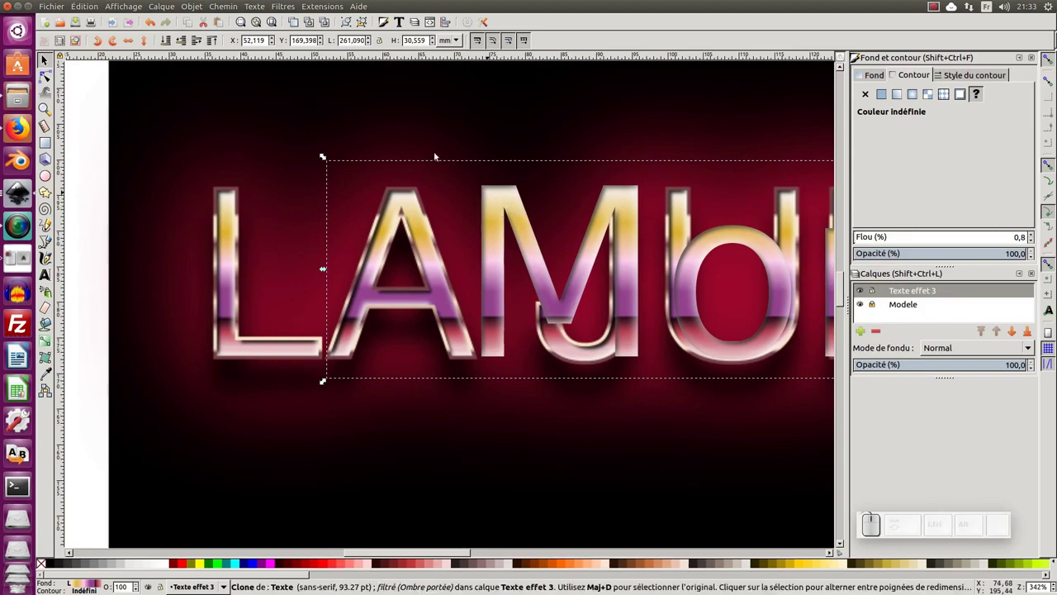
Remove the new clone's filters, clear its fill and give it a thin red outline
{"action": "left_click", "coordinate": [274, 10]}
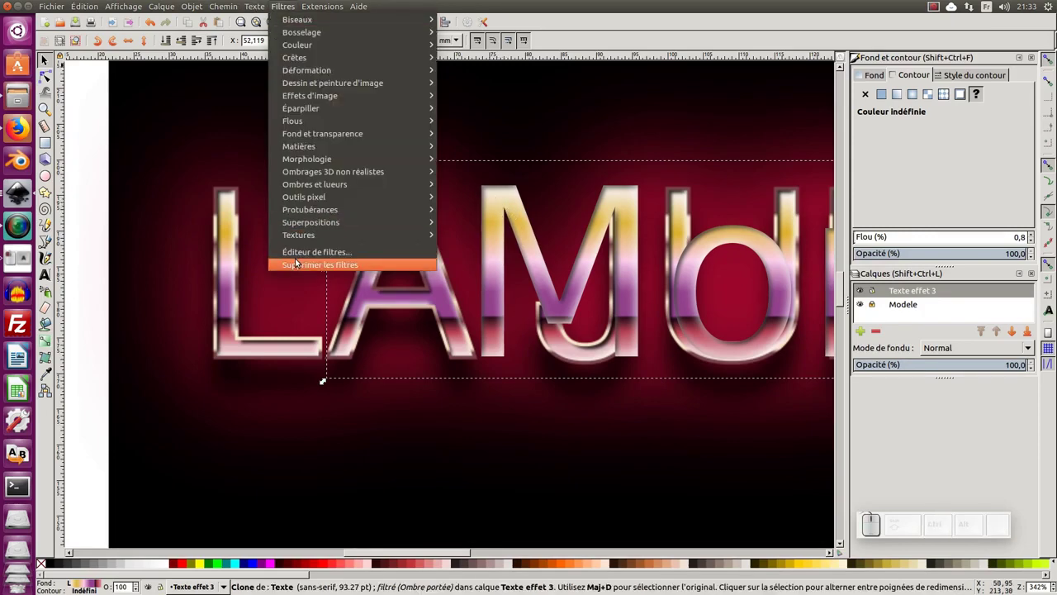
{"action": "left_click", "coordinate": [303, 270]}
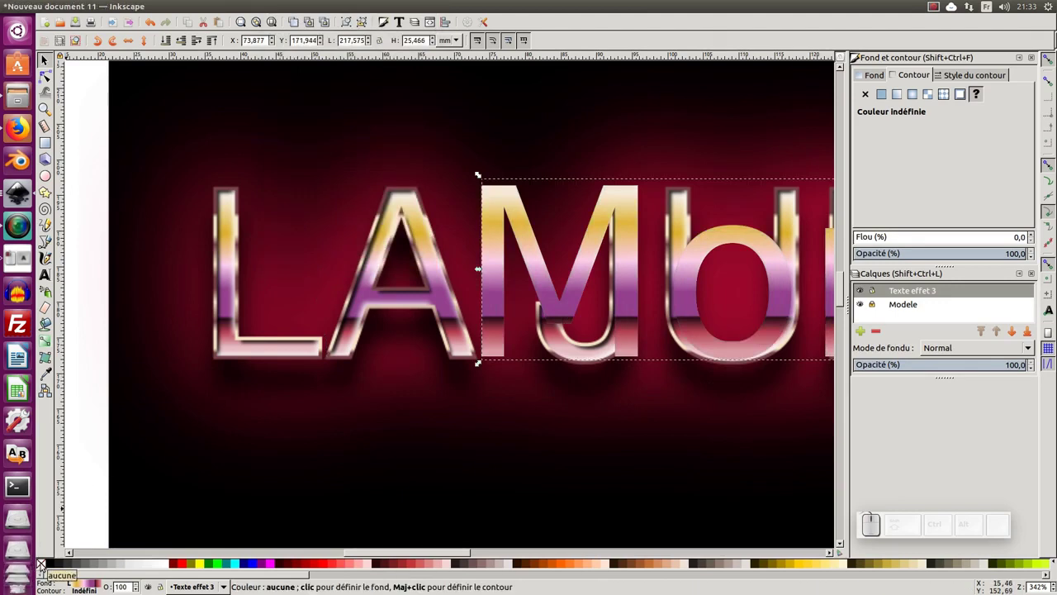
{"action": "left_click", "coordinate": [44, 570]}
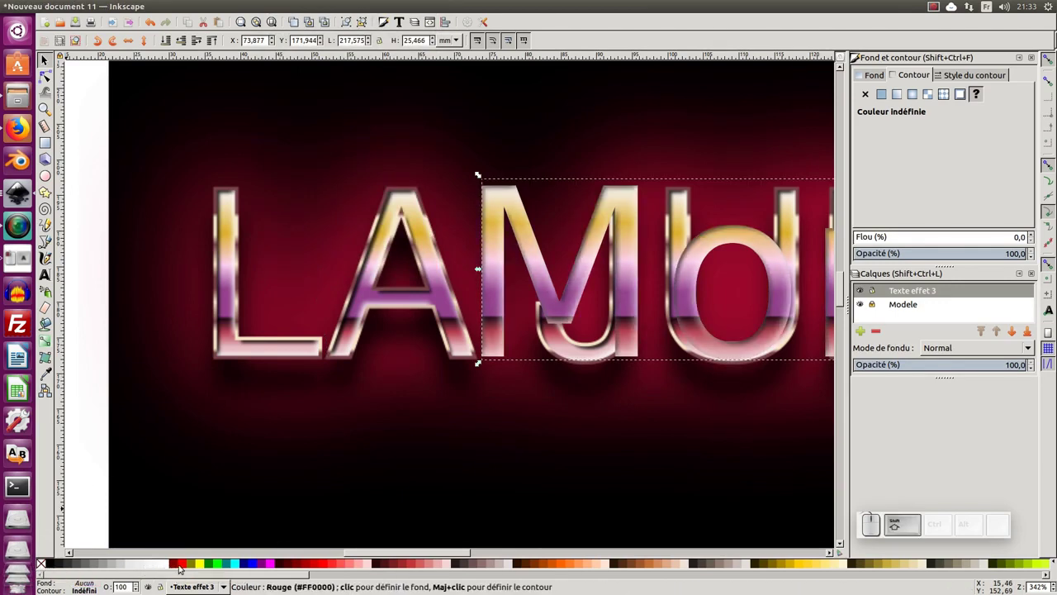
{"action": "left_click", "coordinate": [186, 573]}
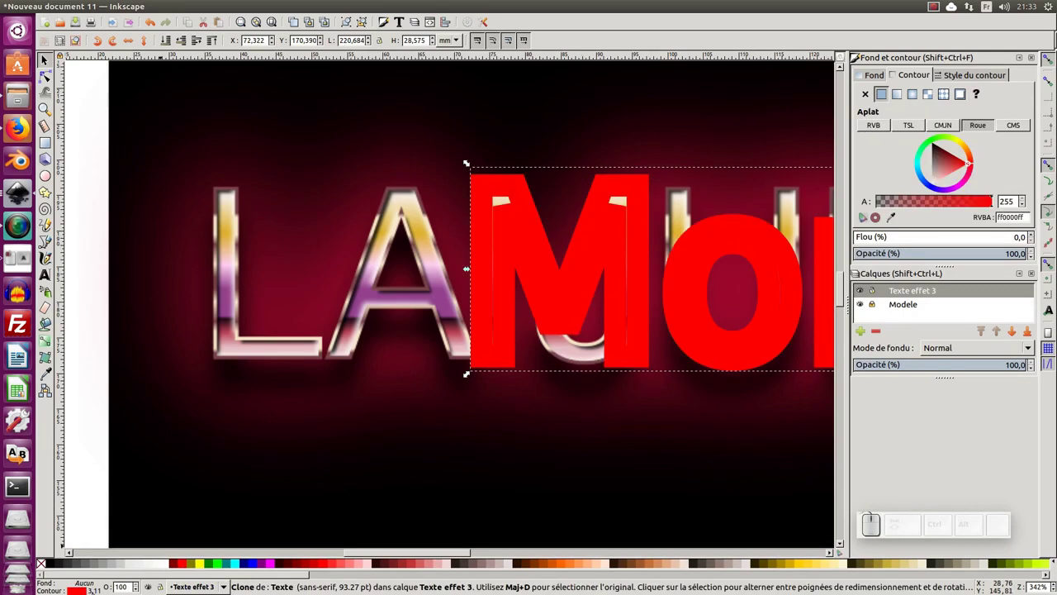
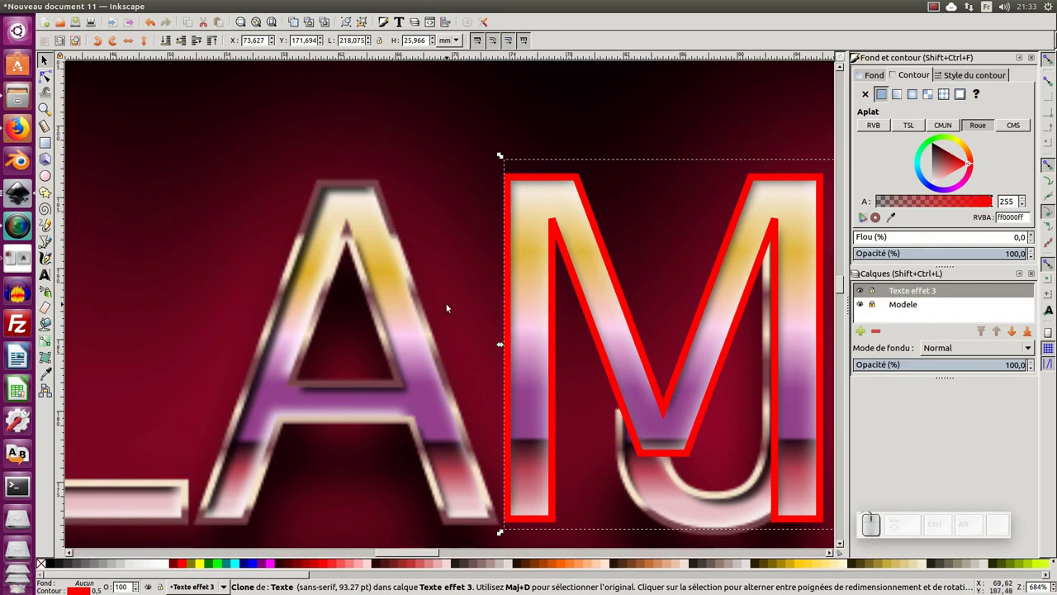
{"action": "key", "text": "F7"}
Paint the outline with a reflected linear gradient in cream and mauve picked from the text
{"action": "left_click", "coordinate": [385, 189]}
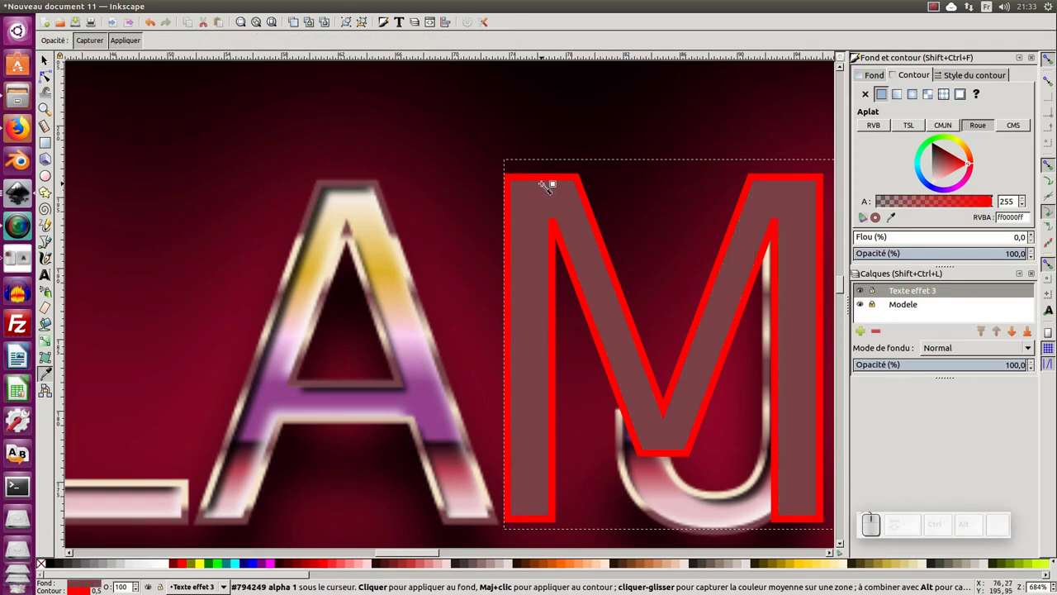
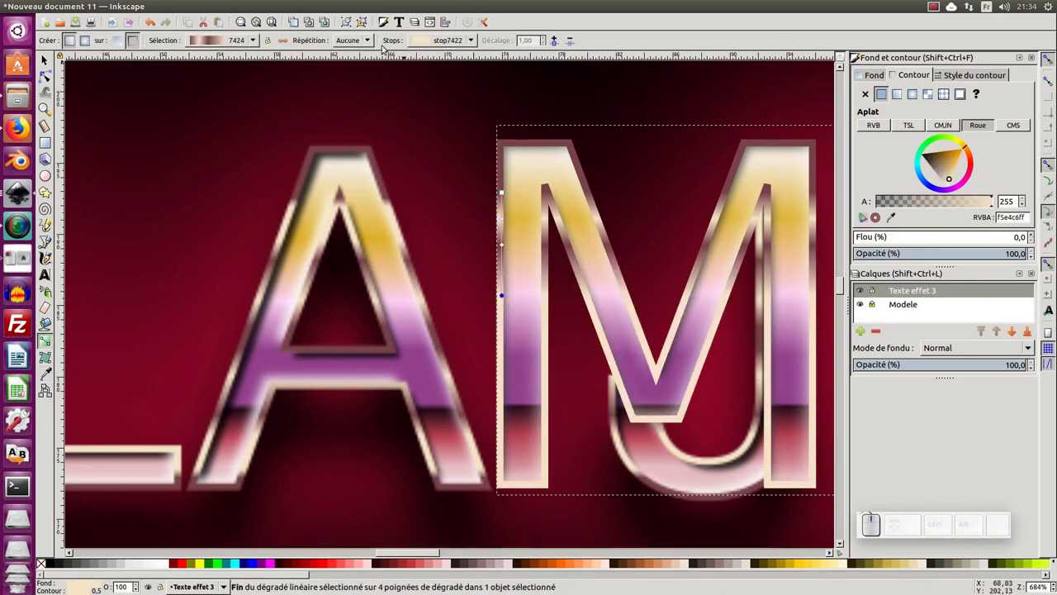
{"action": "left_click_drag", "start_coordinate": [365, 47], "coordinate": [367, 64]}
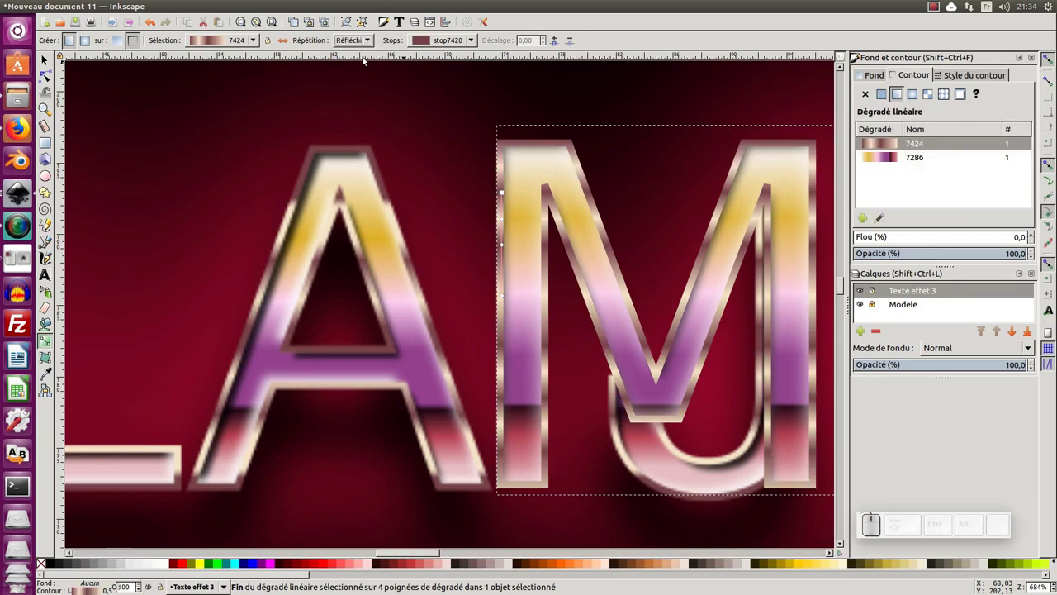
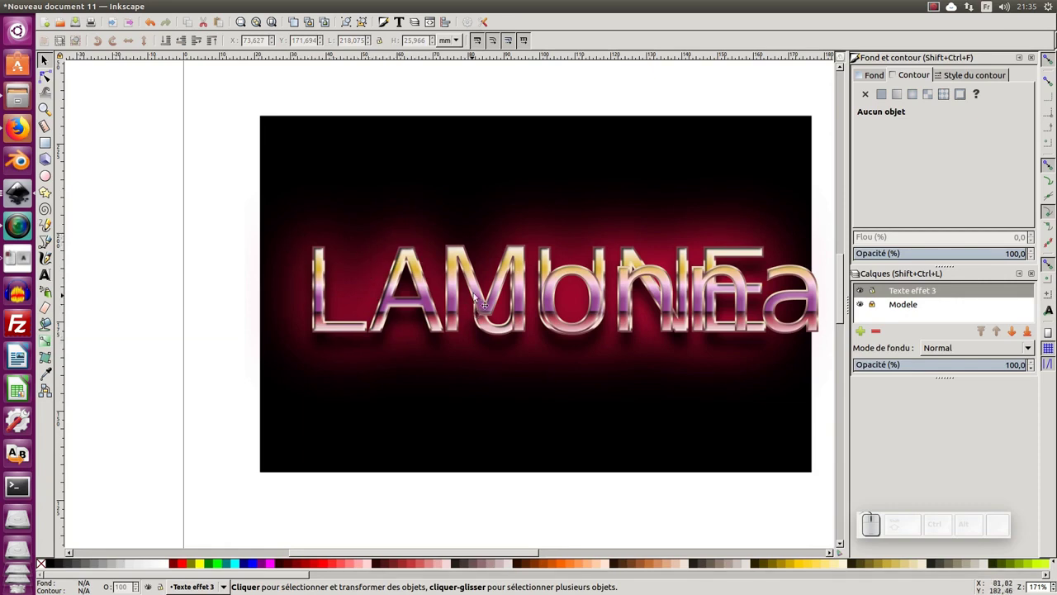
Duplicate the clone, fill it dark red #aa0000 and blur it to 15 for a glow
{"action": "left_click", "coordinate": [480, 293]}
{"action": "key", "text": "ctrl+d"}
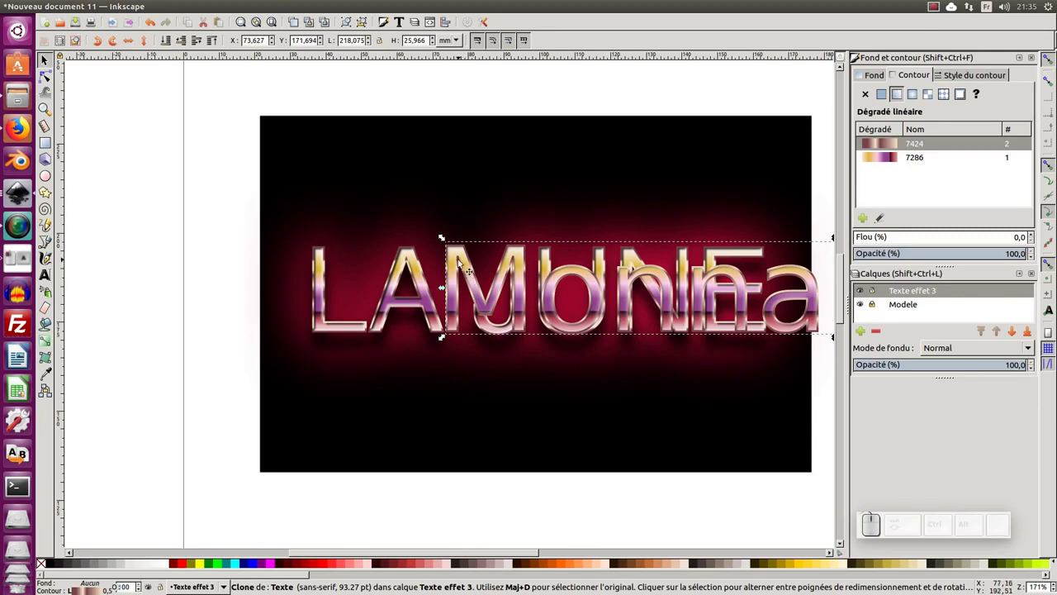
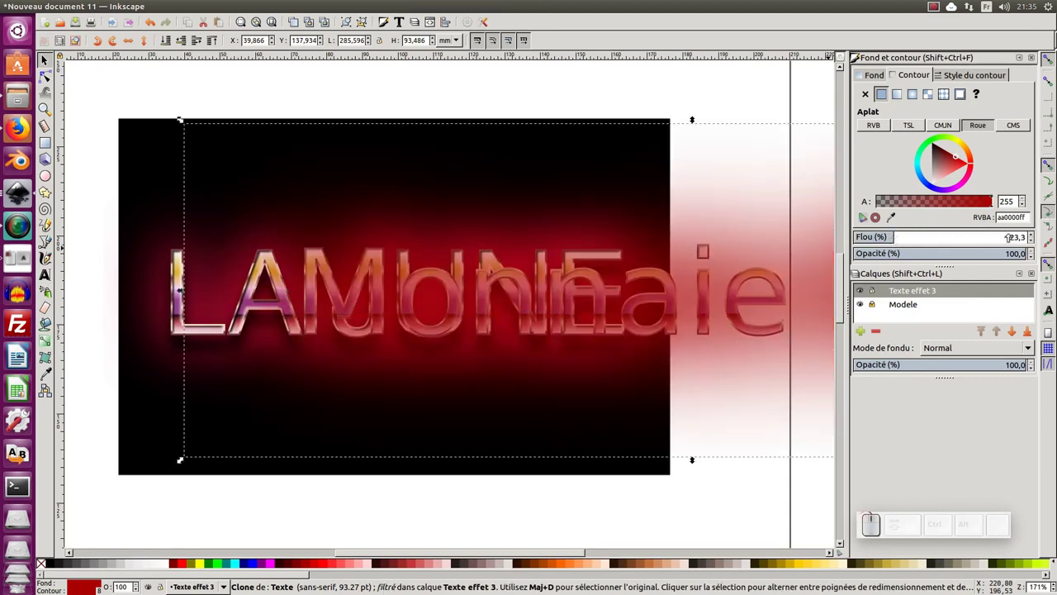
{"action": "key", "text": "ctrl+a"}
{"action": "key", "text": "KP_1"}
{"action": "key", "text": "KP_Enter"}
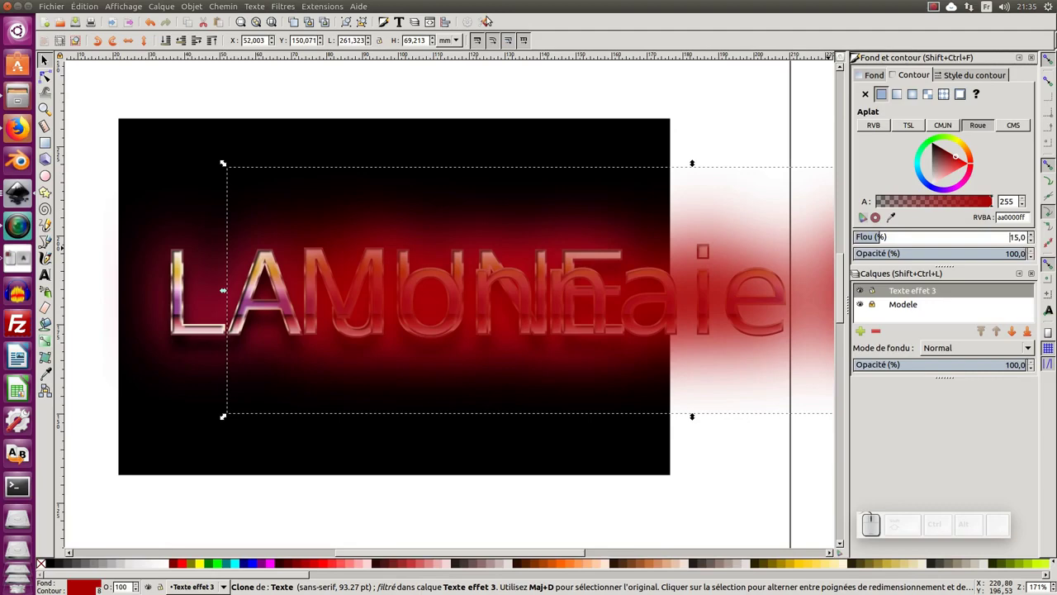
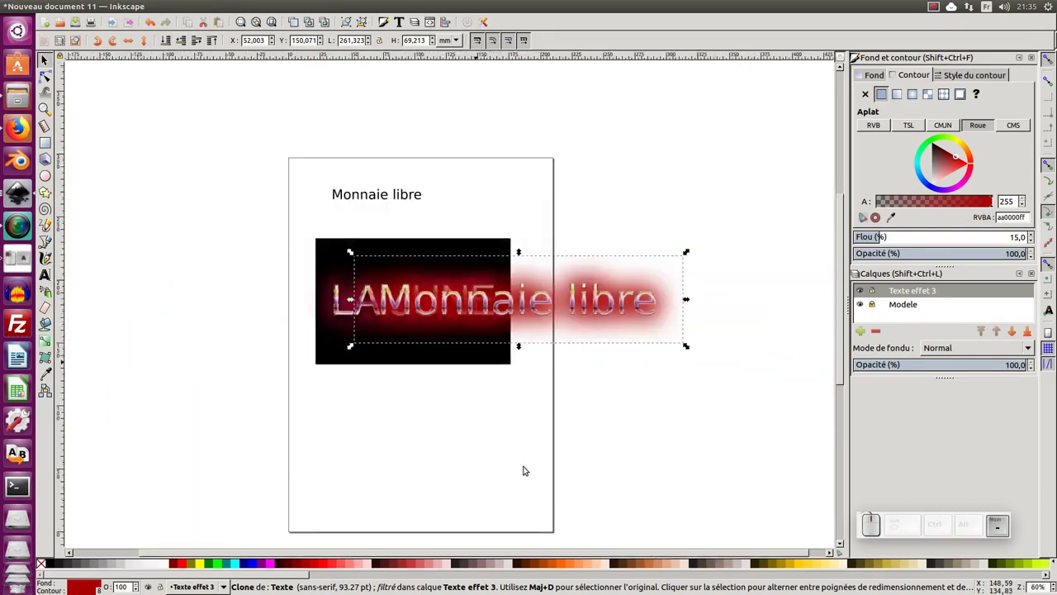
Hide the Modele layer and group the three glowing text pieces together
{"action": "left_click", "coordinate": [502, 440]}
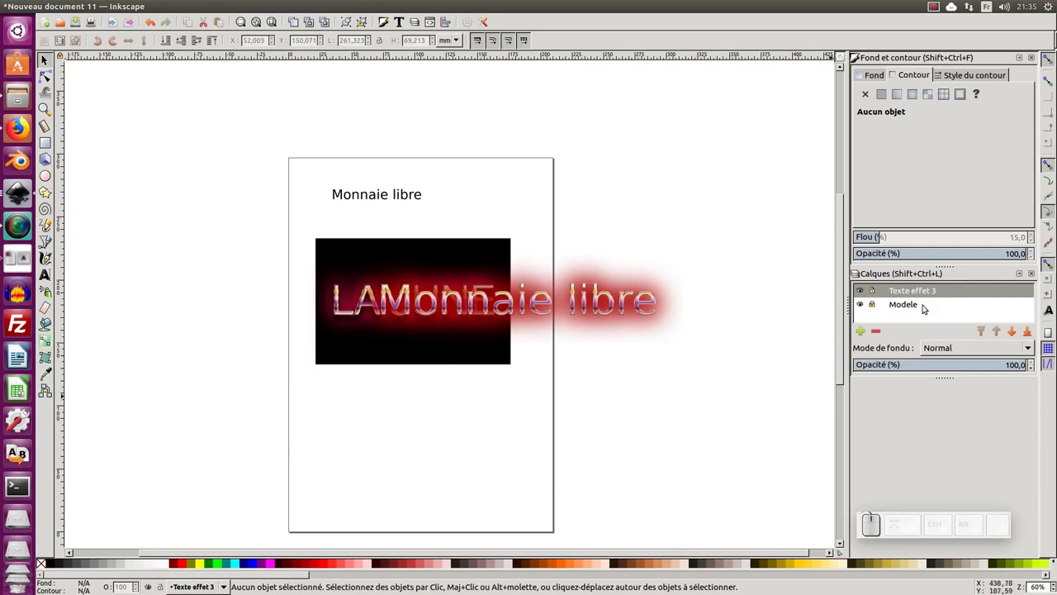
{"action": "left_click", "coordinate": [865, 304]}
{"action": "left_click", "coordinate": [896, 304]}
{"action": "left_click", "coordinate": [647, 378]}
{"action": "left_click_drag", "start_coordinate": [730, 245], "coordinate": [373, 407]}
{"action": "key", "text": "ctrl+g"}
Draw a black rectangle over the text area
{"action": "left_click_drag", "start_coordinate": [469, 309], "coordinate": [375, 306]}
{"action": "left_click_drag", "start_coordinate": [602, 296], "coordinate": [466, 303]}
{"action": "left_click_drag", "start_coordinate": [469, 302], "coordinate": [152, 242]}
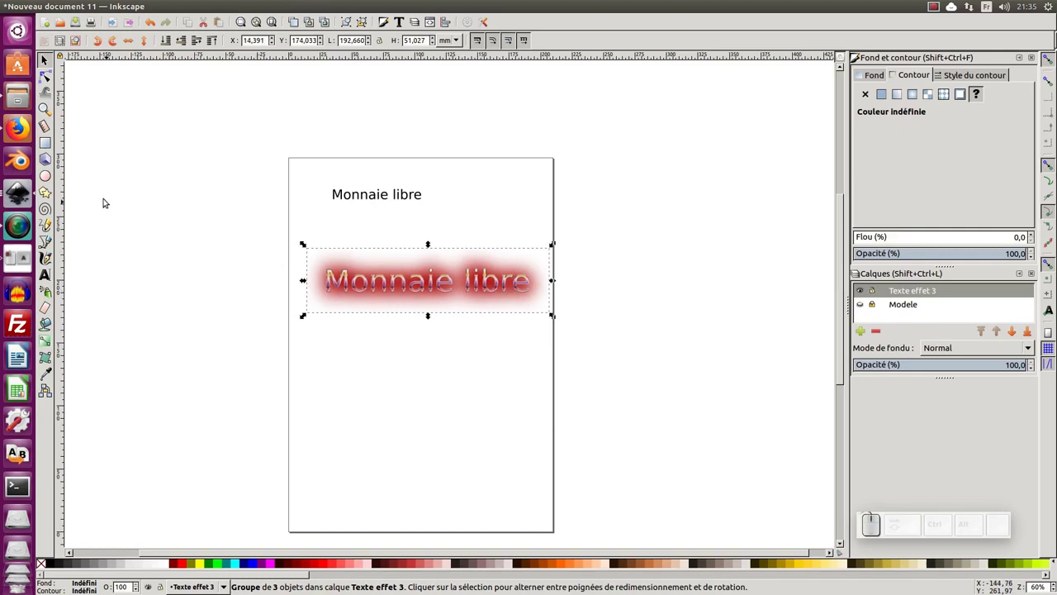
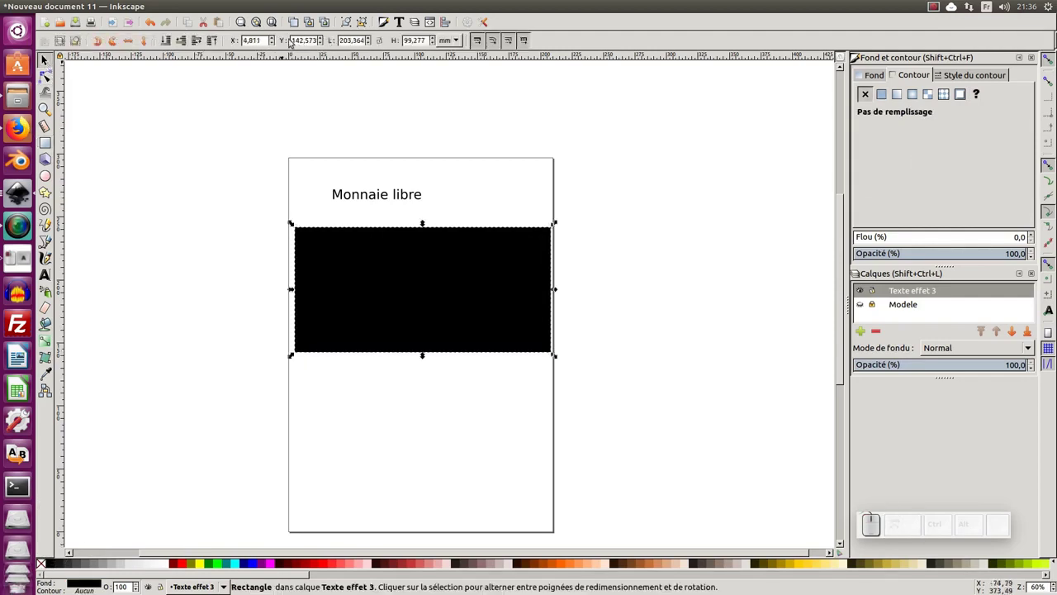
Size the rectangle to 200 × 100 mm and send it behind the text
{"action": "left_click", "coordinate": [351, 46]}
{"action": "key", "text": "ctrl+a"}
{"action": "key", "text": "KP_2"}
{"action": "key", "text": "Tab"}
{"action": "key", "text": "KP_1"}
{"action": "key", "text": "KP_0"}
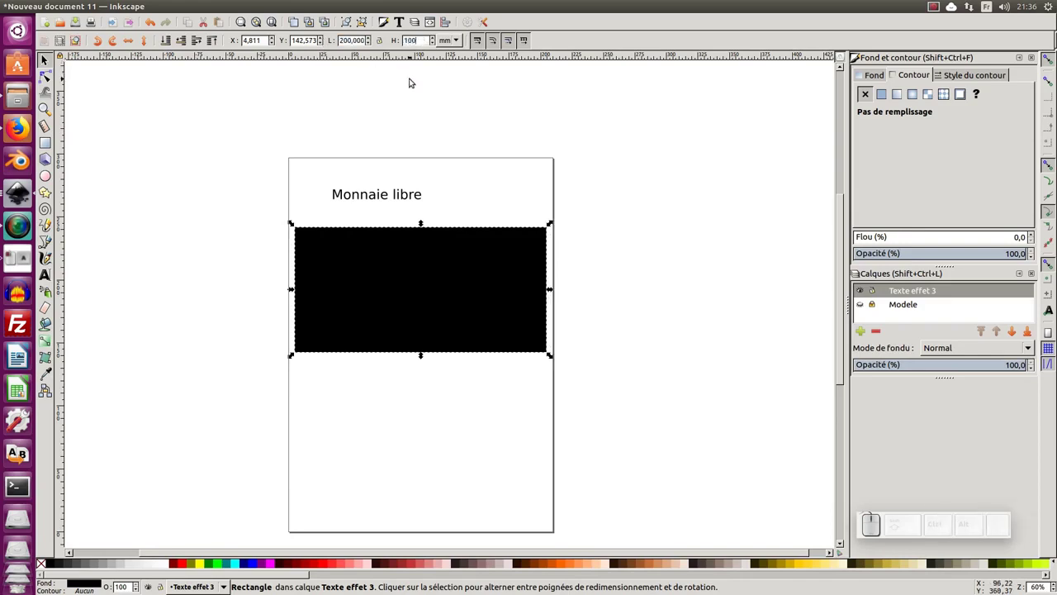
{"action": "key", "text": "Return"}
{"action": "left_click", "coordinate": [170, 48]}
Centre the glowing text horizontally and vertically on the rectangle via Aligner et distribuer
{"action": "left_click", "coordinate": [454, 296]}
{"action": "key", "text": "ctrl+shift+a"}
{"action": "left_click", "coordinate": [957, 121]}
{"action": "left_click", "coordinate": [739, 294]}
{"action": "middle_click", "coordinate": [488, 333]}
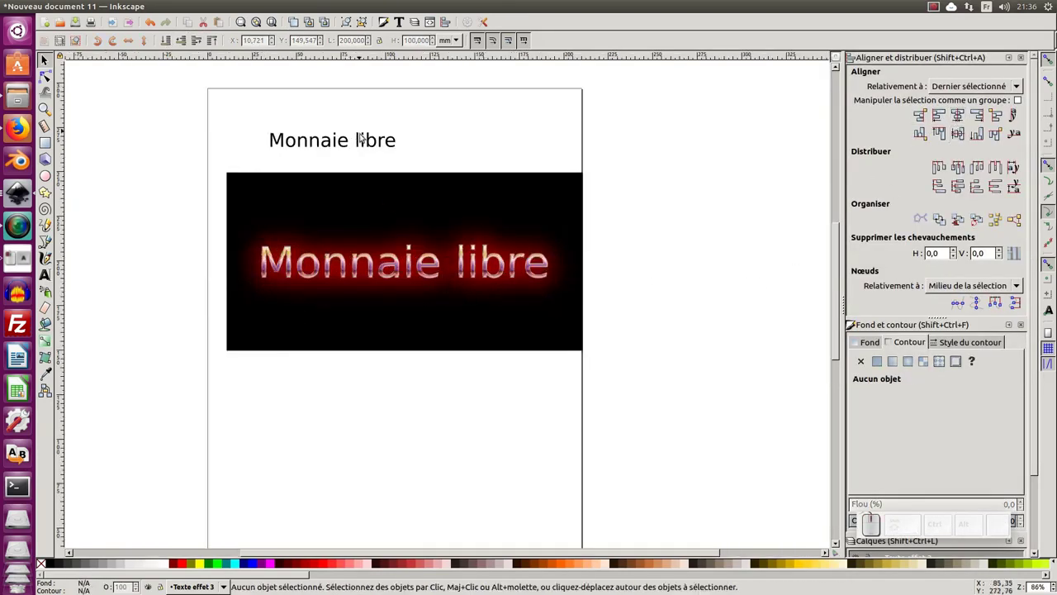
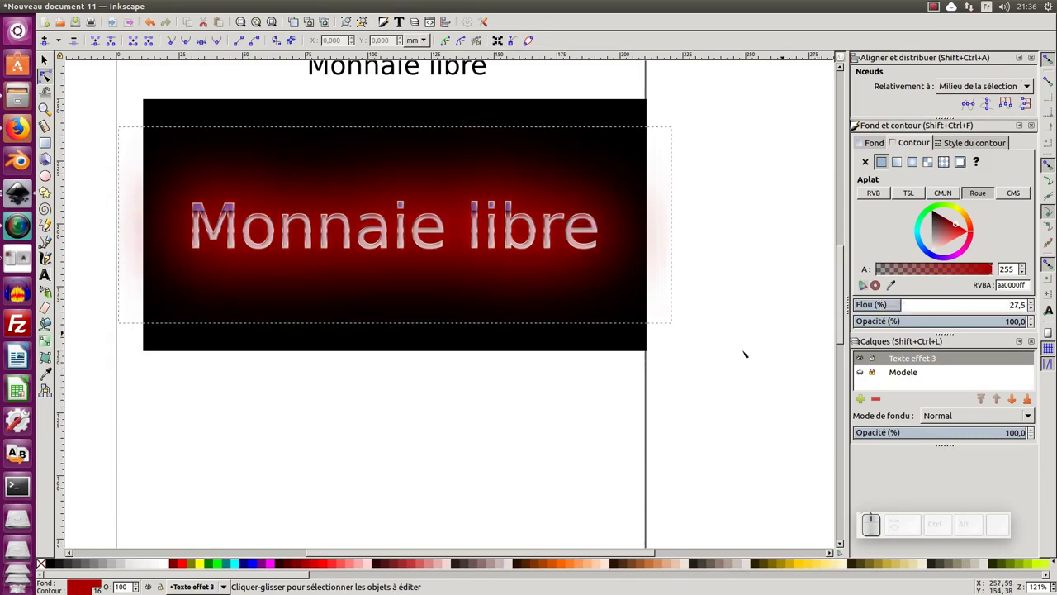
Undo the glow blur increase so it returns to 15
{"action": "key", "text": "ctrl+z"}
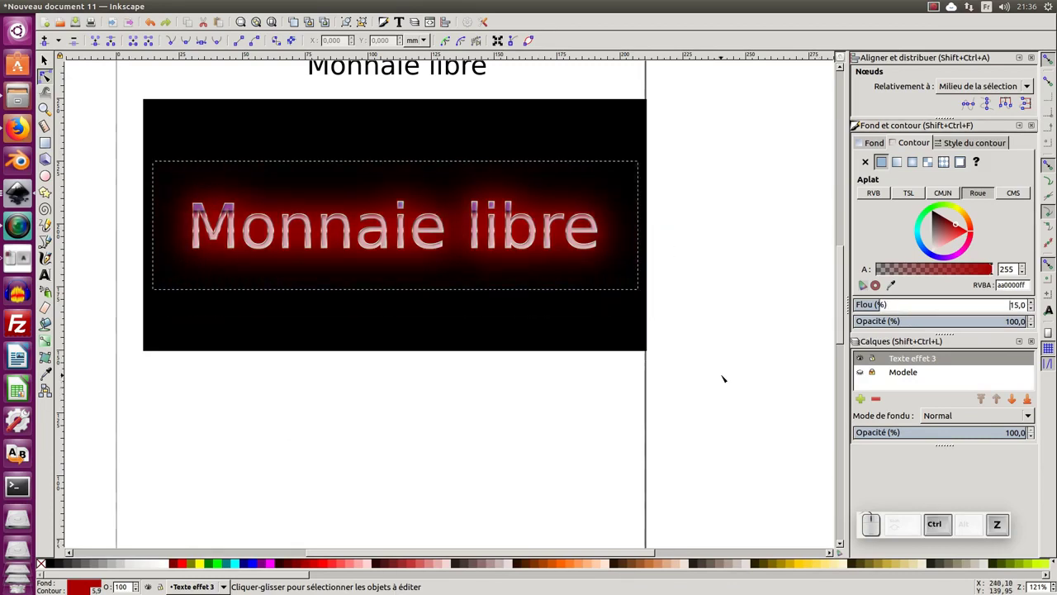
{"action": "key", "text": "ctrl+z"}
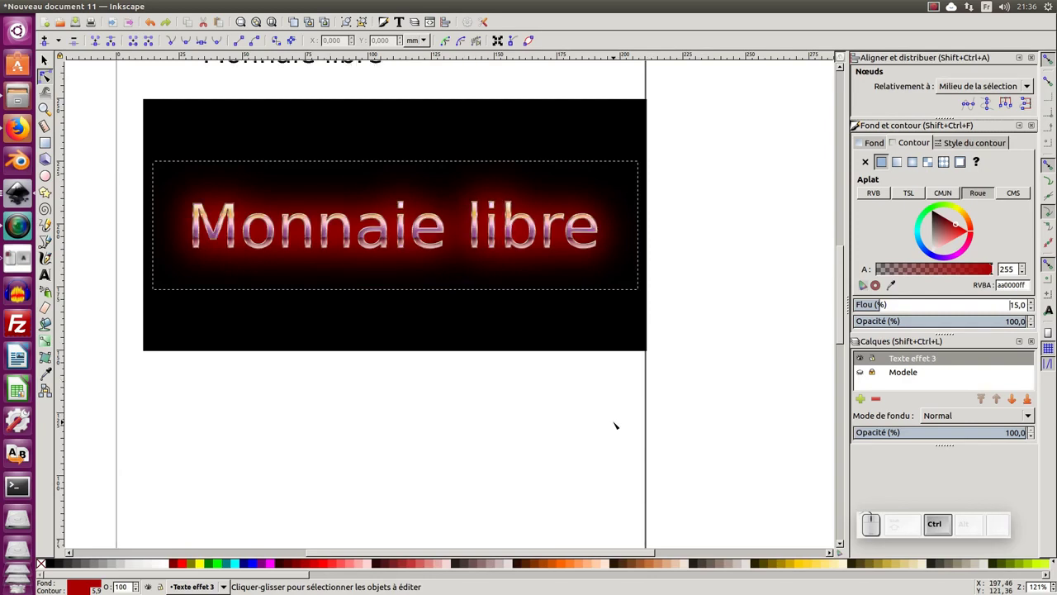
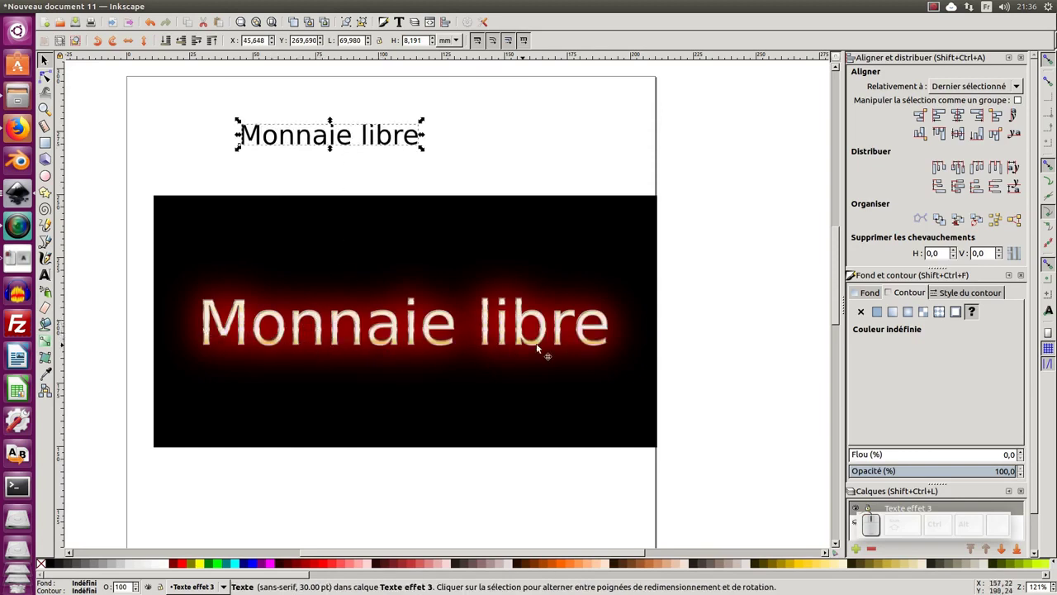
Nudge the plain 'Monnaie libre' caption into place above the panel and group it
{"action": "key", "text": "ctrl+z"}
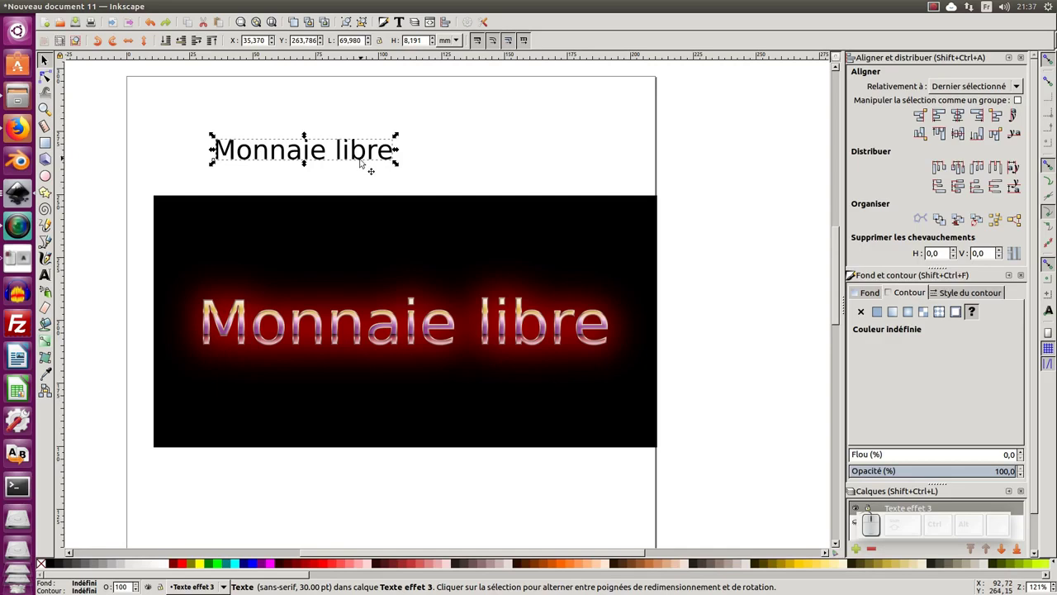
{"action": "key", "text": "ctrl+g"}
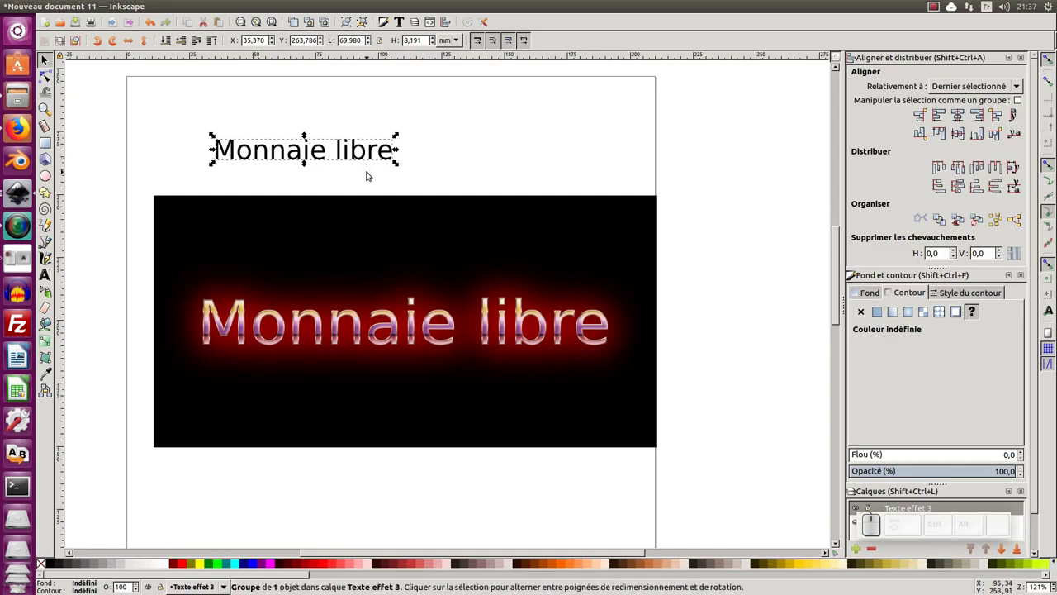